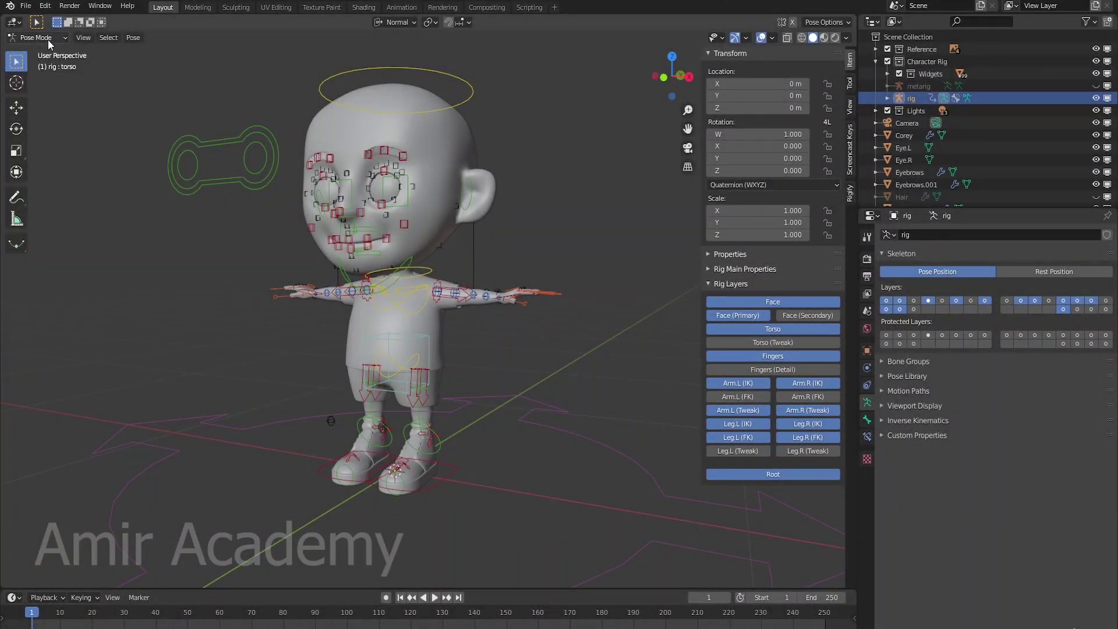
Return the rig to Object Mode and hide the rig armature in the Outliner
left_click(52, 41)
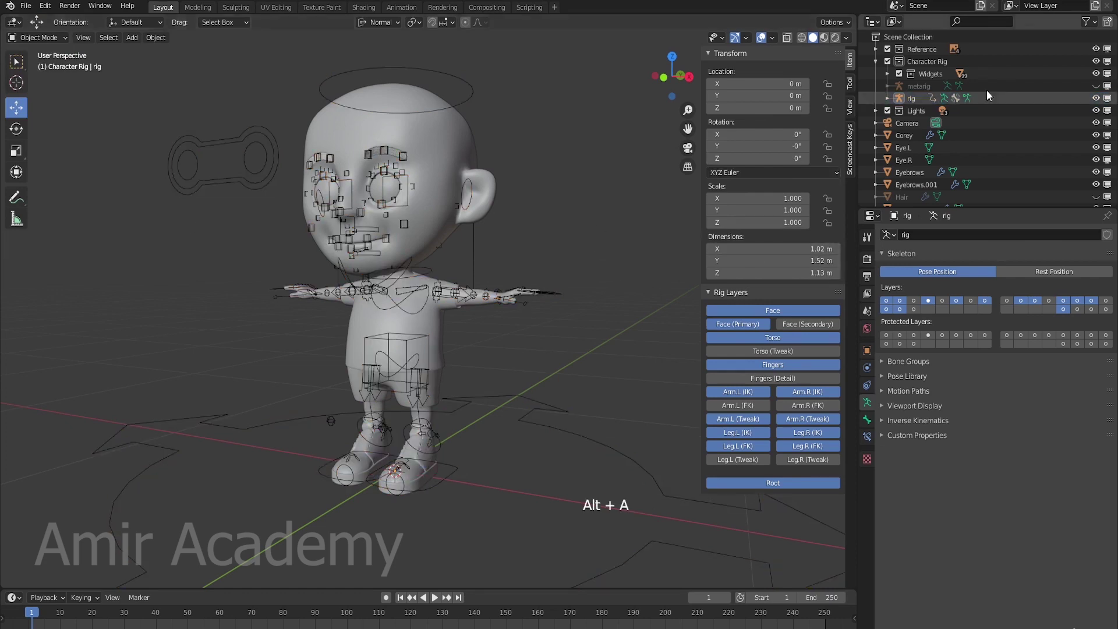
left_click(1101, 99)
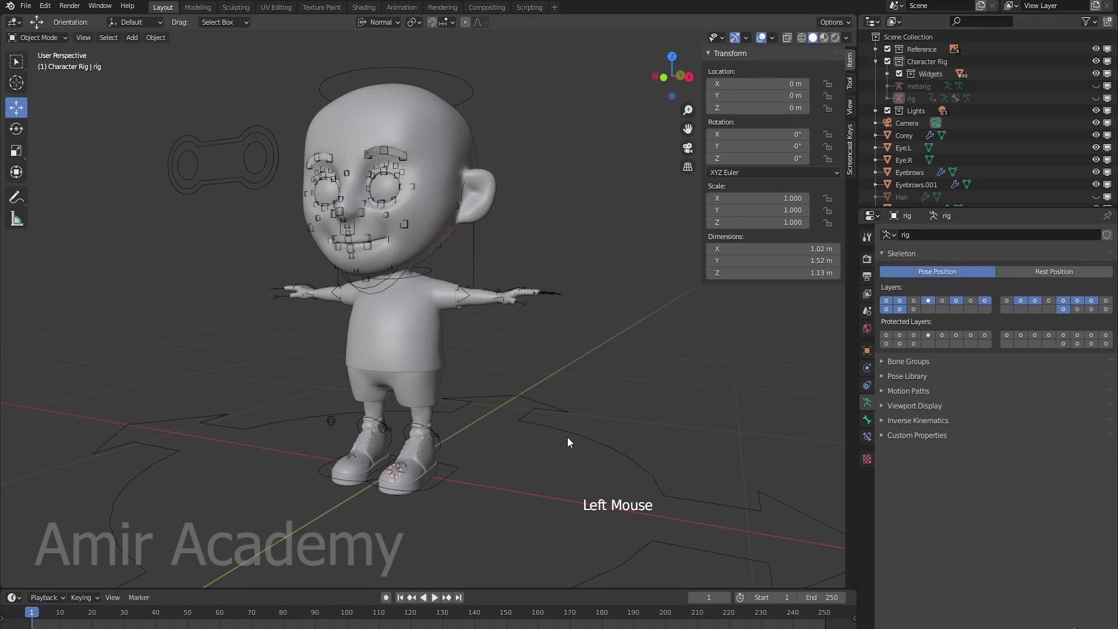
Select the WGT-rig_foot_ik.L control shape and view the legs up close
left_click(586, 438)
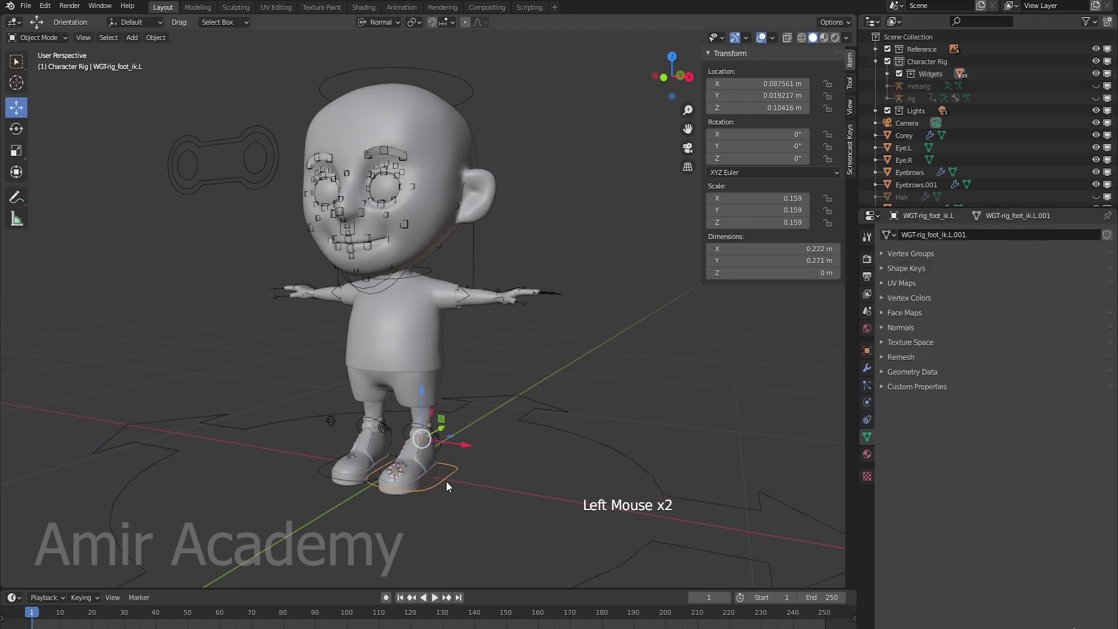
scroll("up", 3)
middle_click(449, 430)
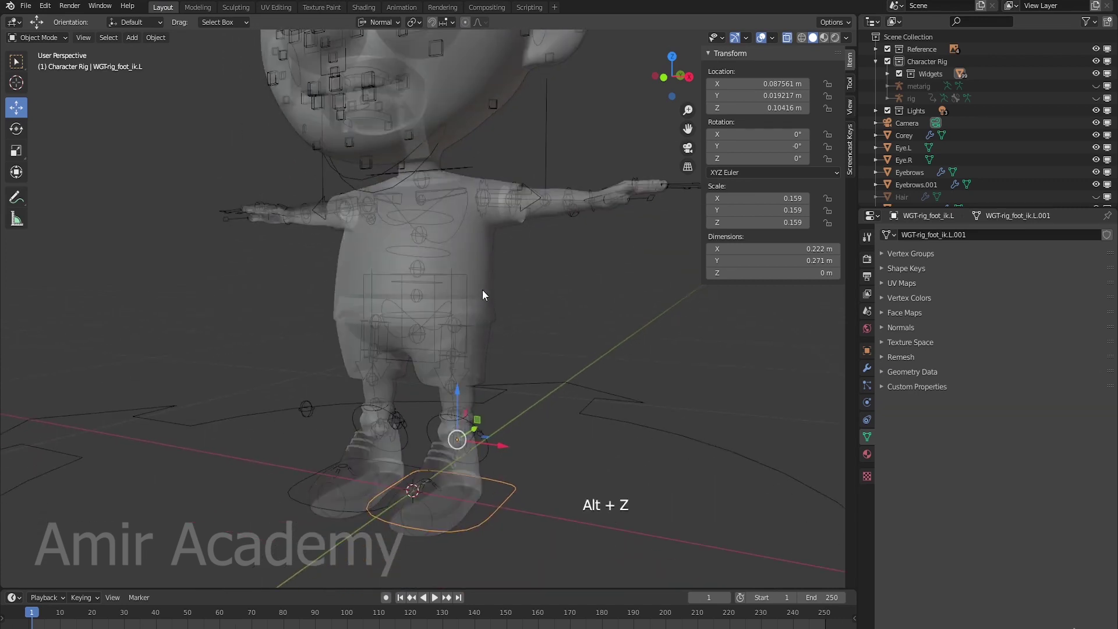
Edit WGT-rig_torso with Global orientation, scaling its vertices into a flat, wide waist band
left_click(468, 288)
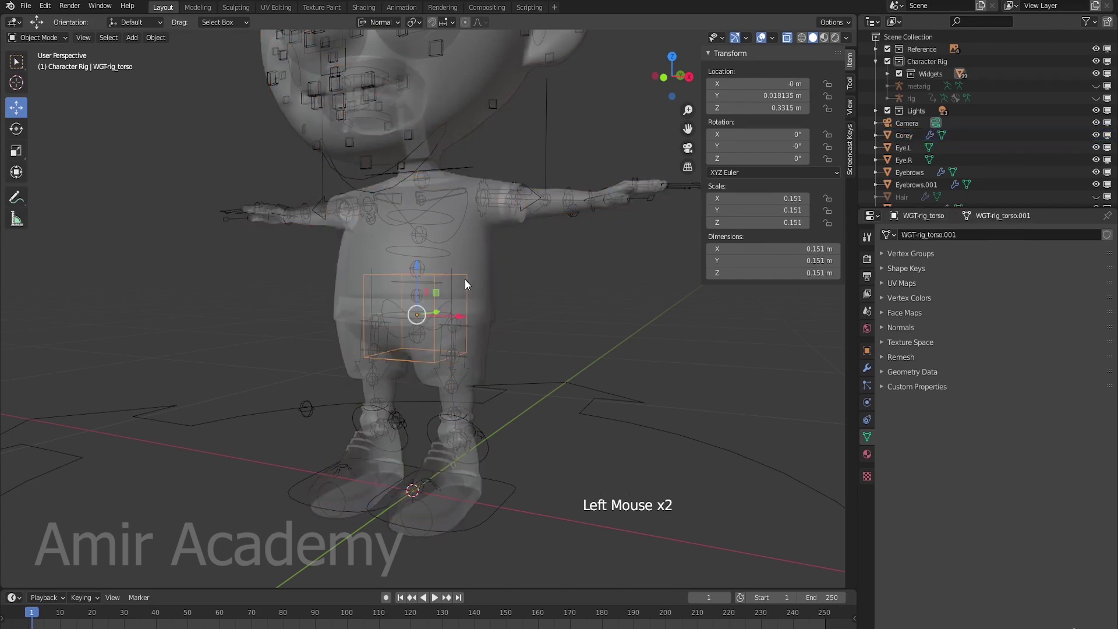
middle_click(542, 406)
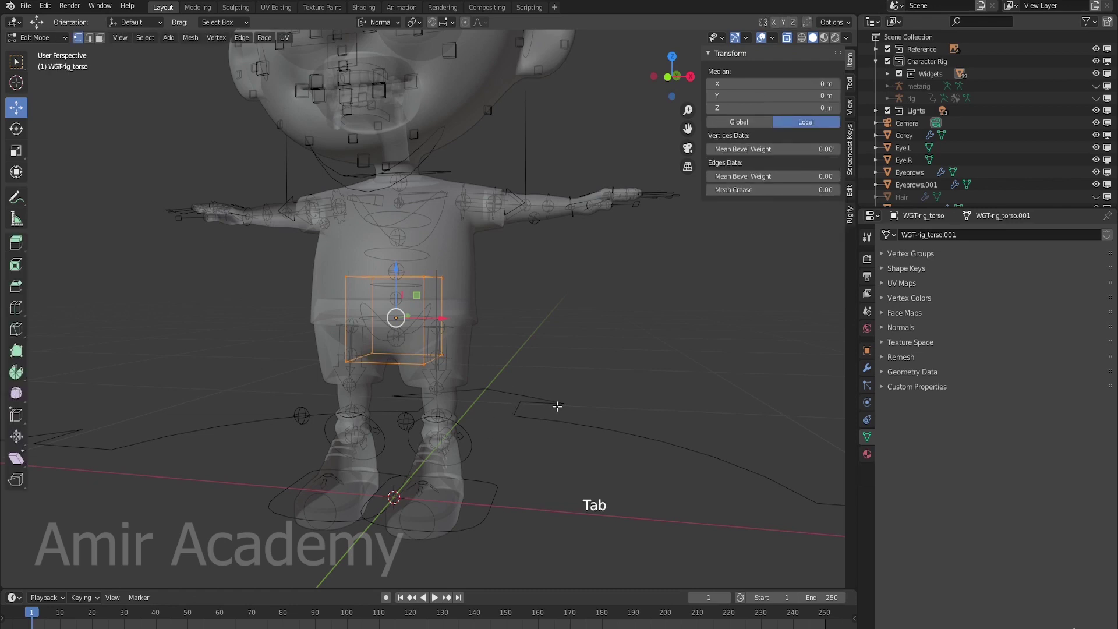
left_click(389, 25)
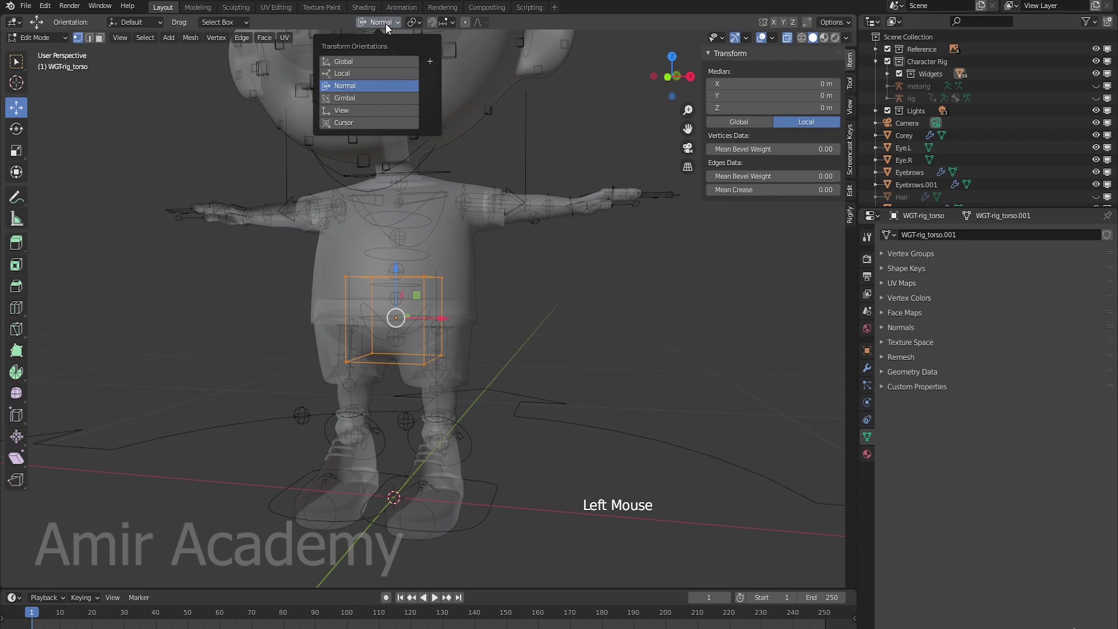
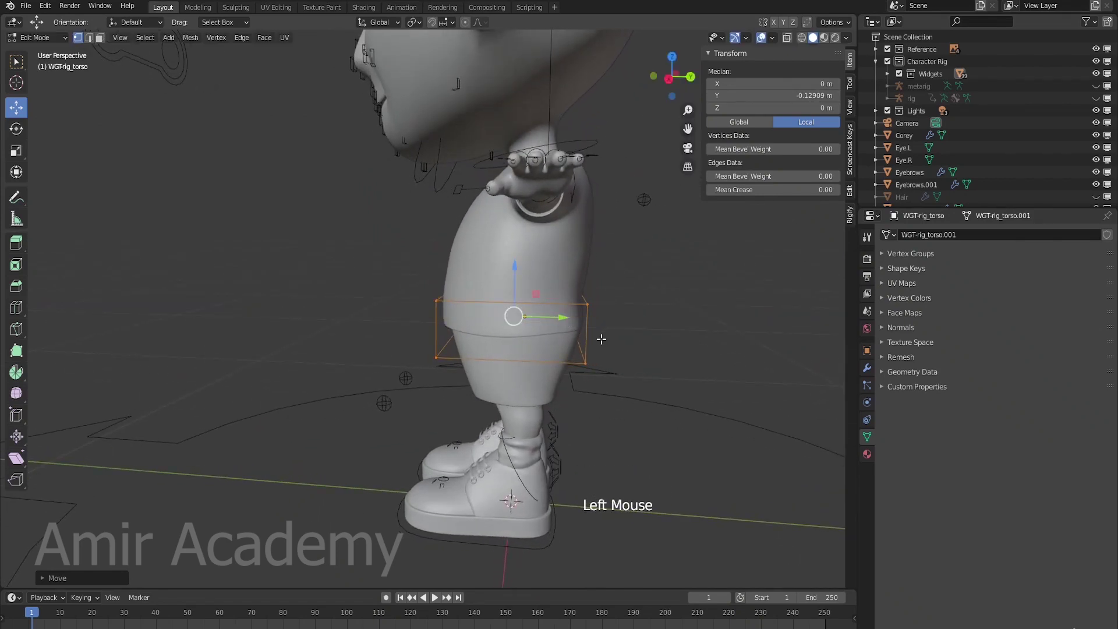
key("s")
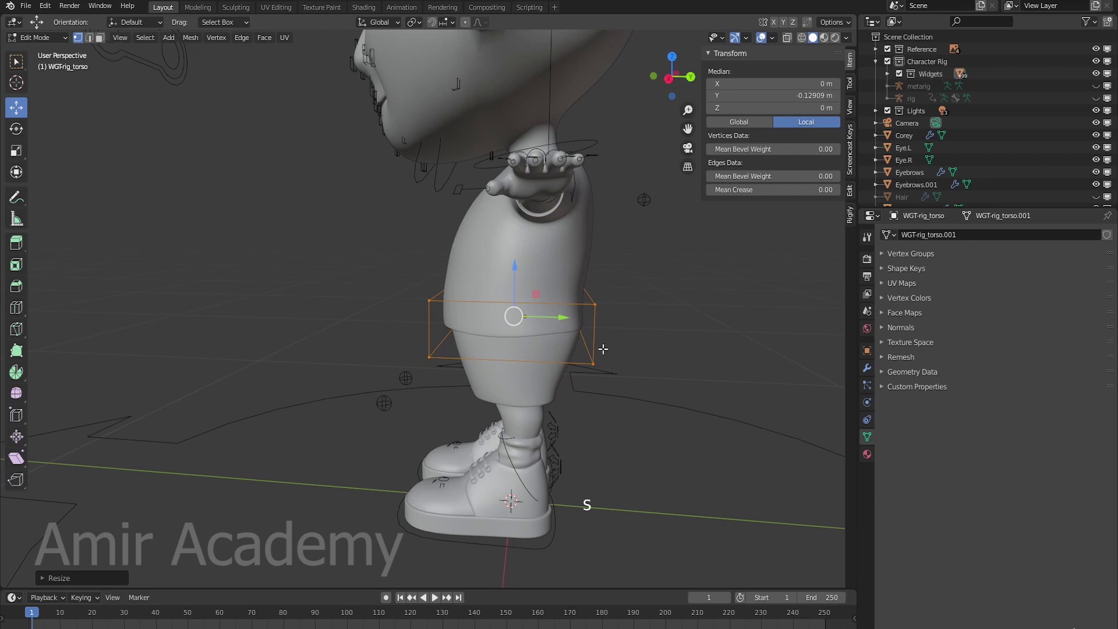
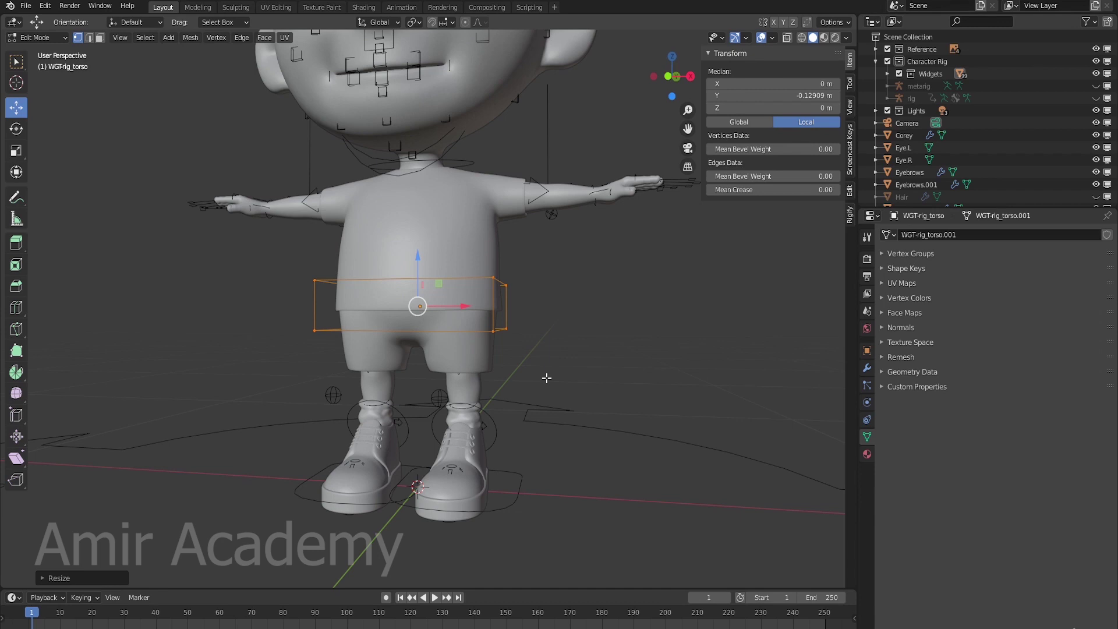
key("Tab")
Leave editing, show the character see-through, and select the hips control shape
middle_click(616, 354)
scroll("up", 3)
key("alt+a")
key("alt+z")
left_click(472, 283)
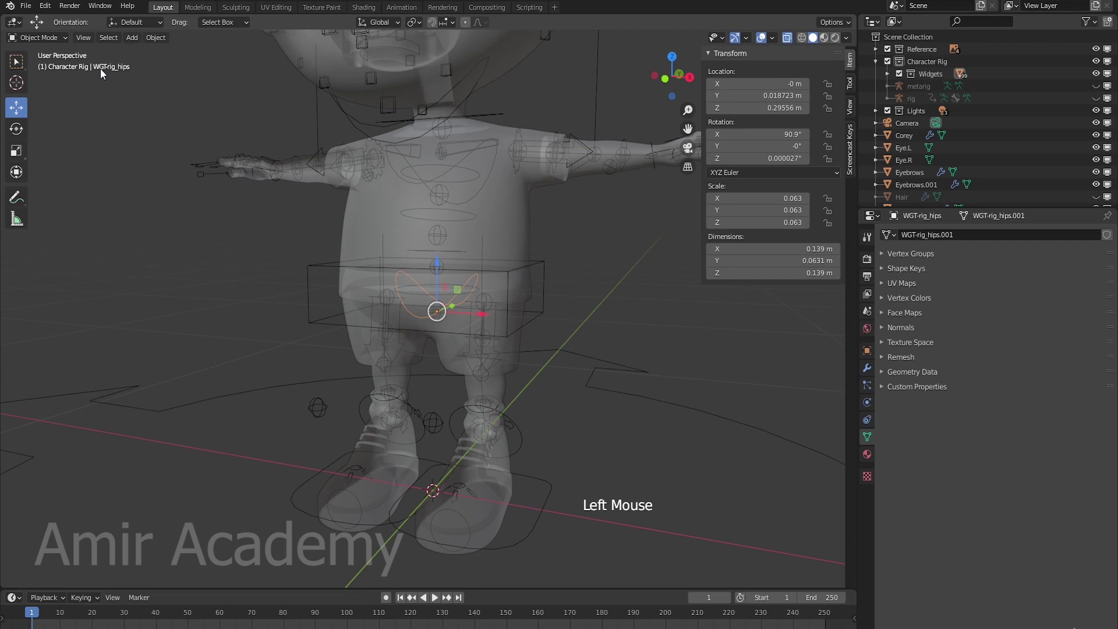
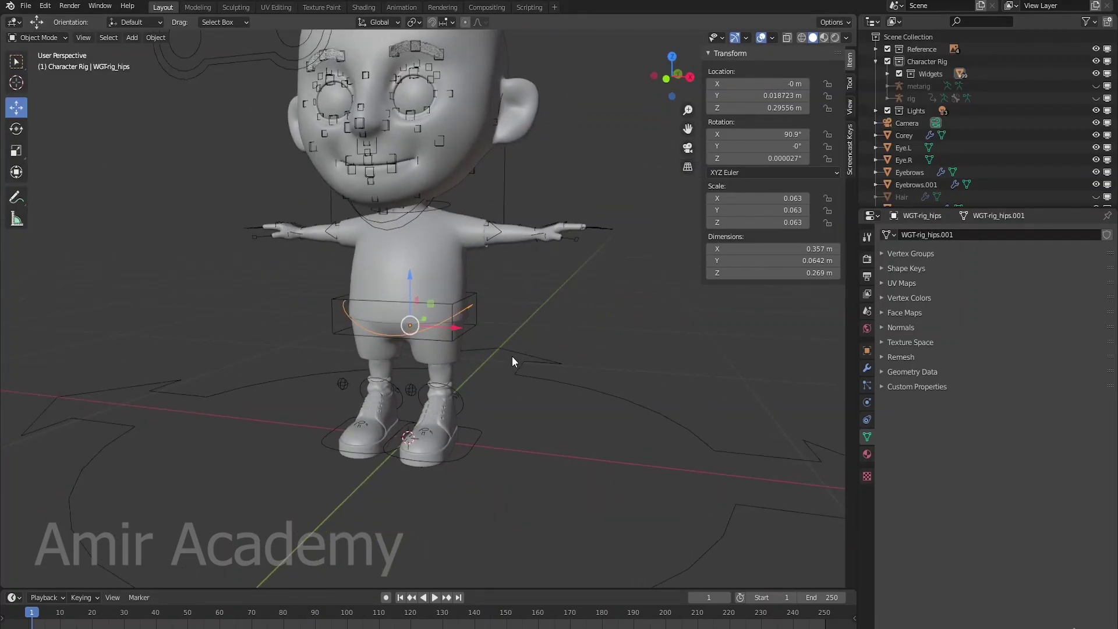
Orbit and zoom around the hips to check the resized WGT-rig_hips shape
middle_click(533, 288)
scroll("up", 3)
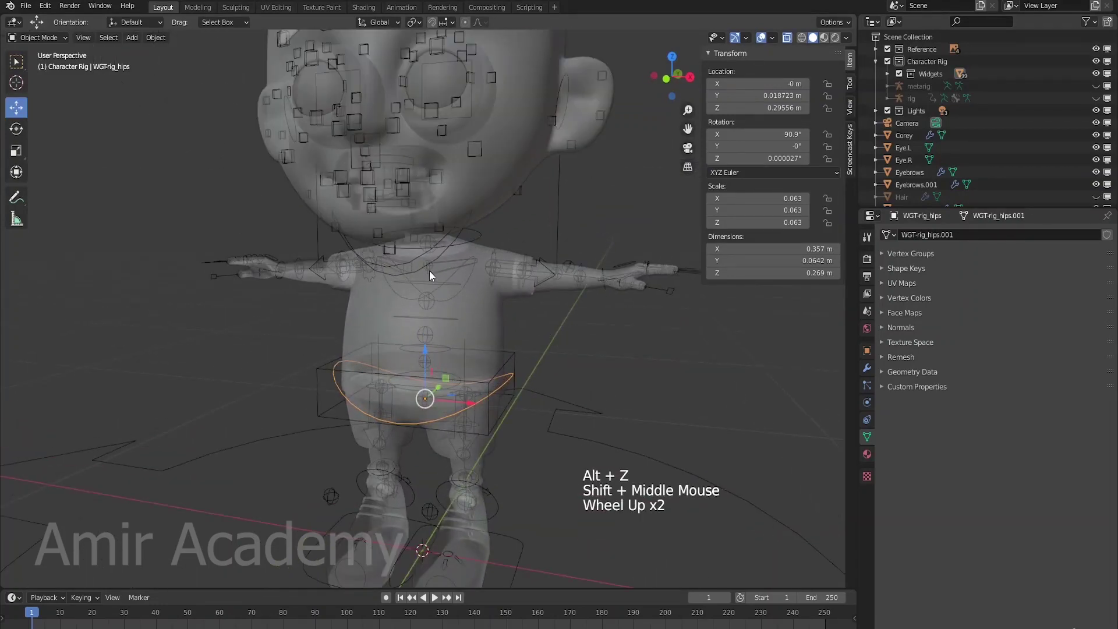
Edit WGT-rig_chest so it arcs around the upper chest below the neck
left_click(453, 279)
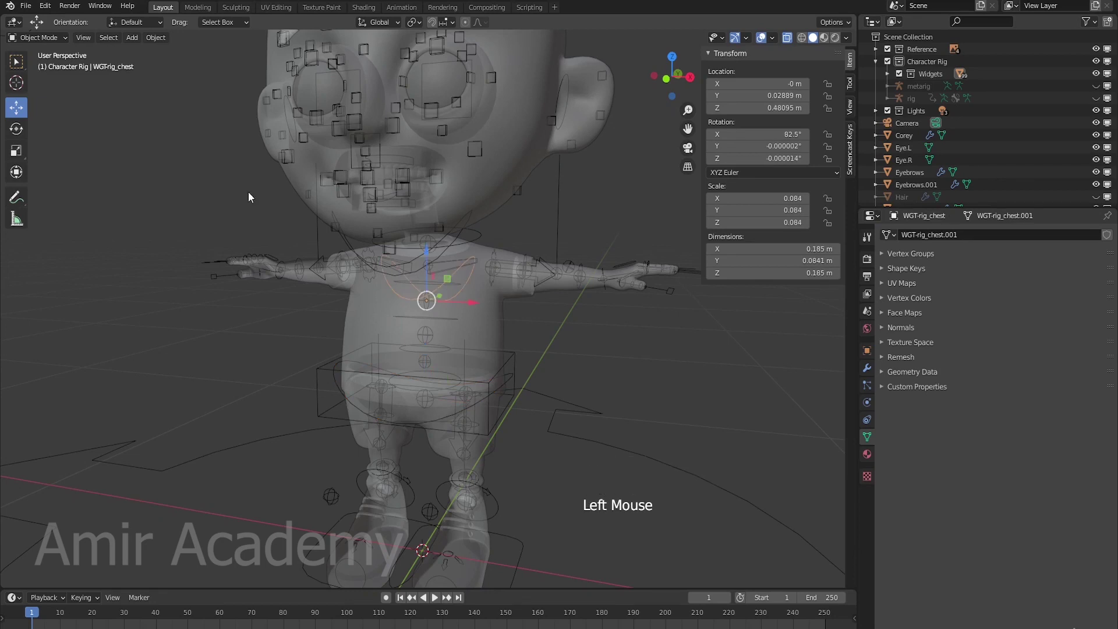
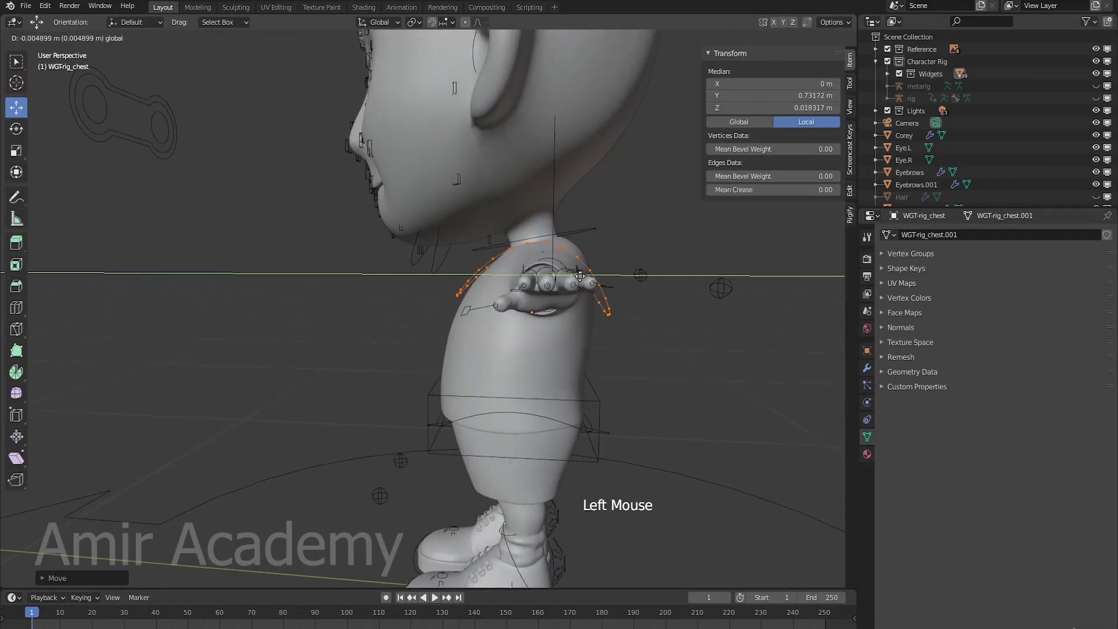
key("Tab")
middle_click(473, 354)
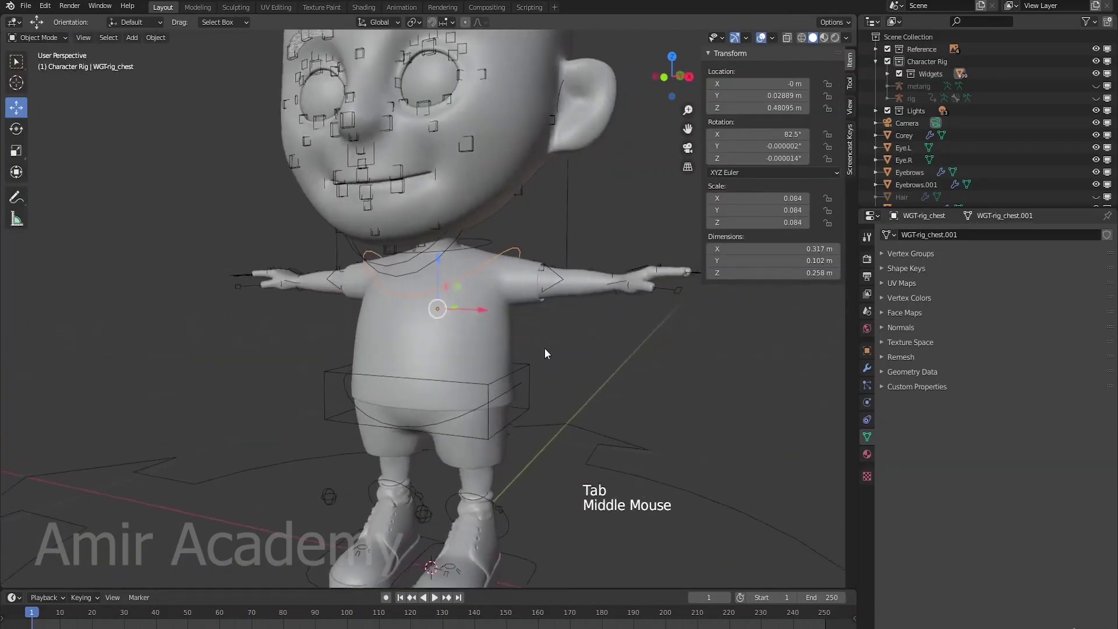
key("alt+a")
scroll("down", 3)
Reselect the chest control shape and review it from several angles up close
middle_click(536, 346)
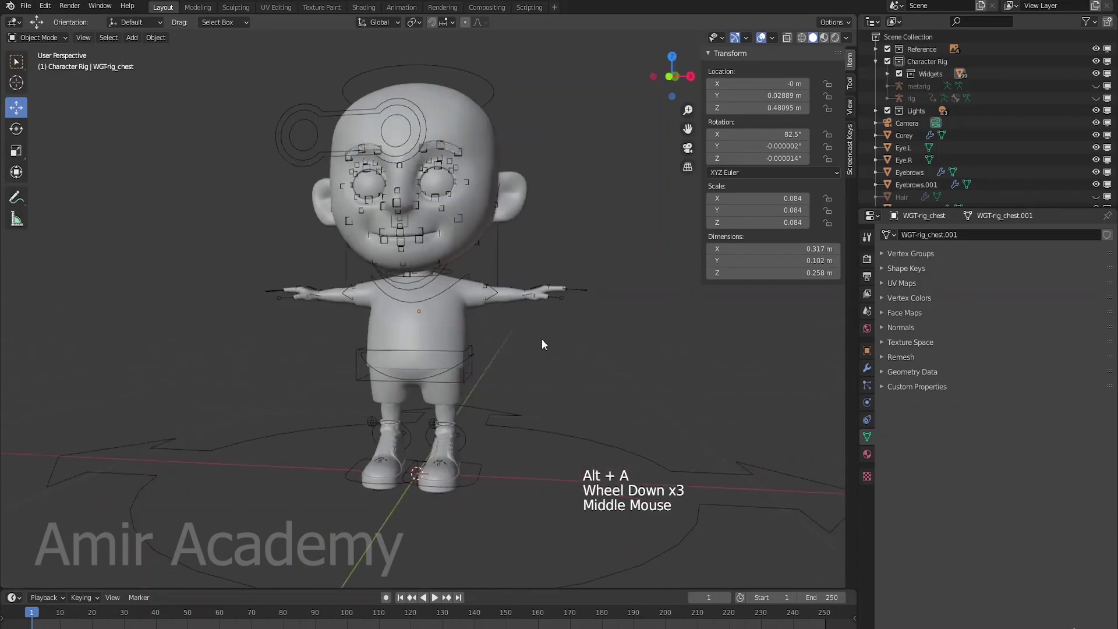
left_click(447, 293)
middle_click(578, 339)
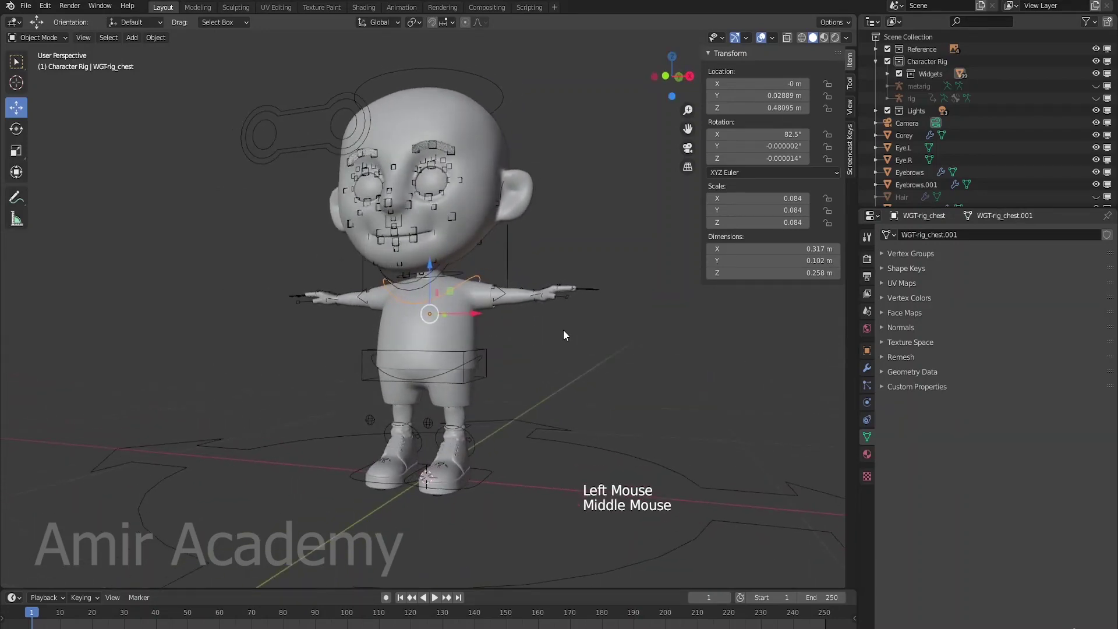
scroll("up", 3)
scroll("up", 3)
left_click(413, 277)
middle_click(487, 293)
scroll("down", 3)
middle_click(522, 289)
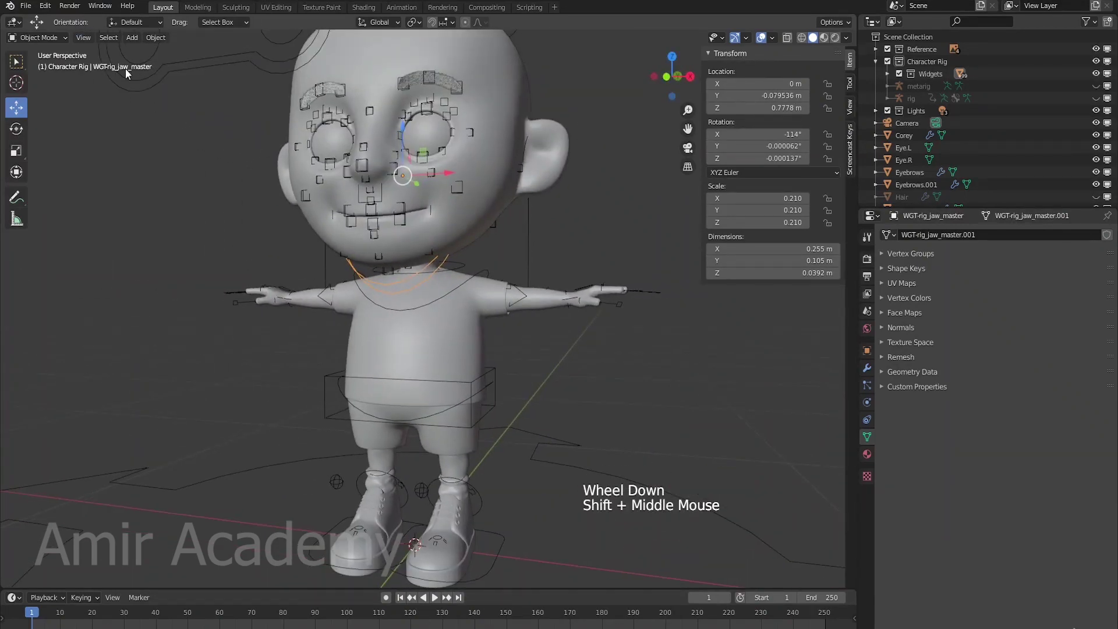
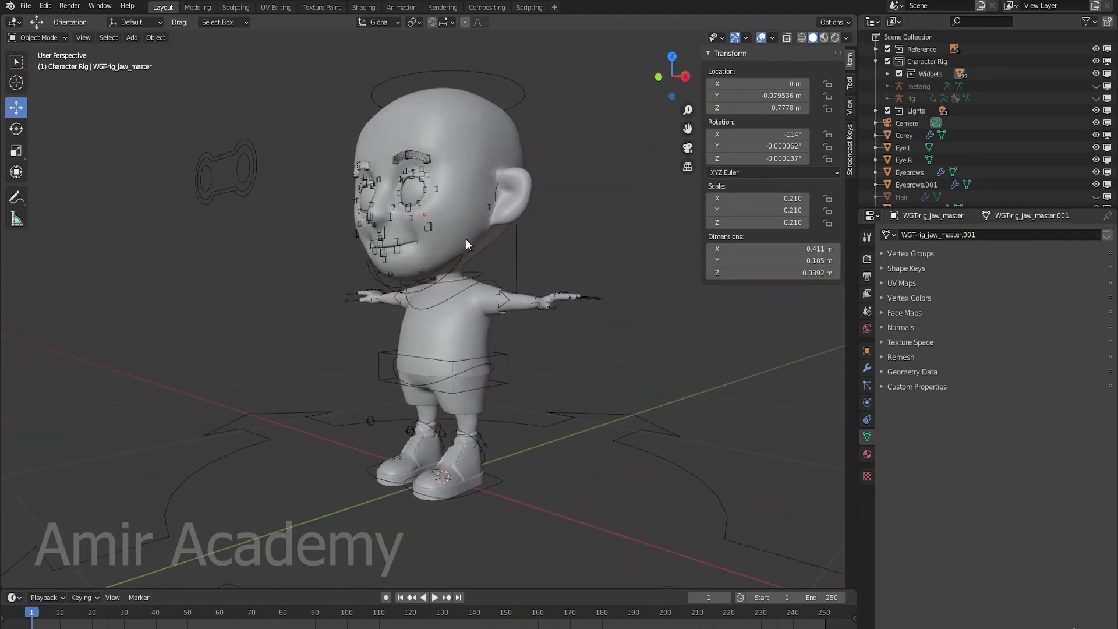
middle_click(588, 293)
scroll("up", 3)
middle_click(563, 255)
left_click(512, 234)
middle_click(550, 278)
scroll("down", 3)
middle_click(550, 279)
middle_click(567, 283)
key("Tab")
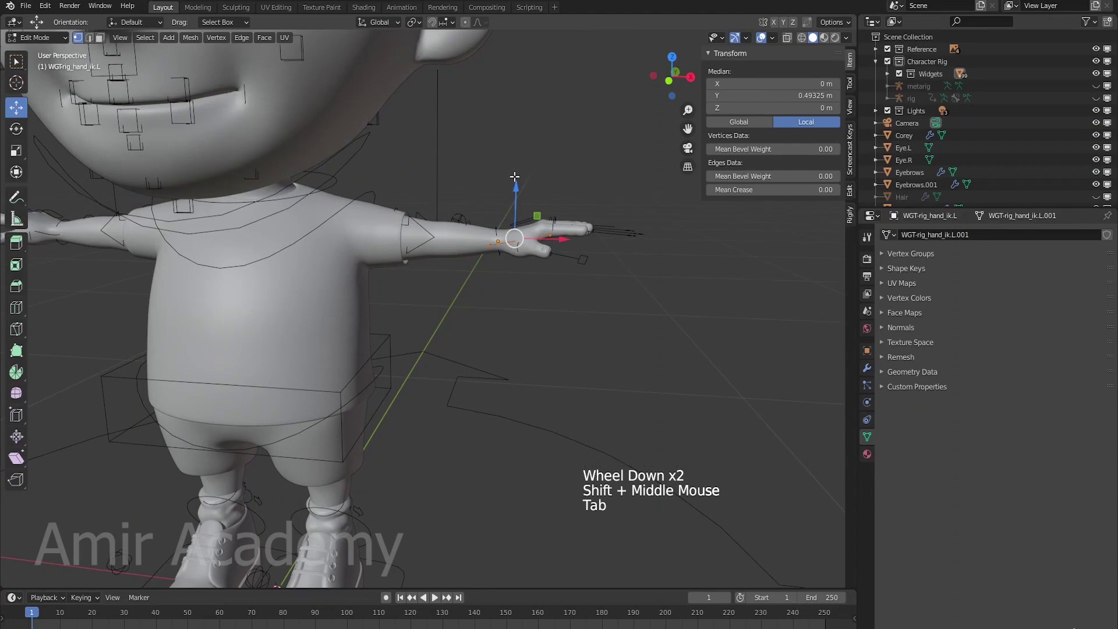
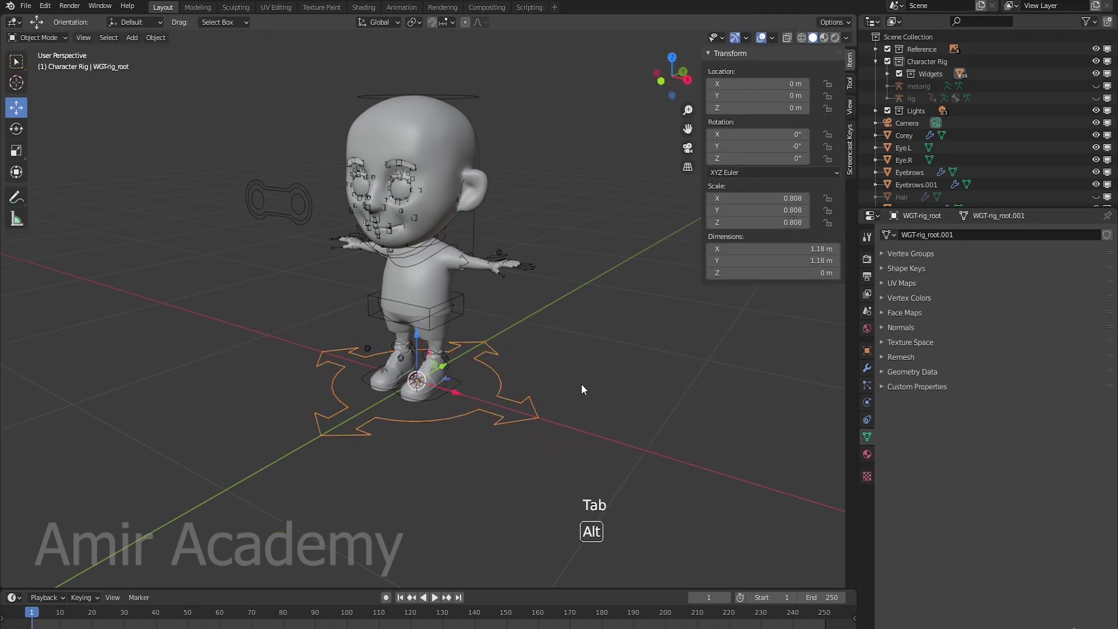
middle_click(598, 377)
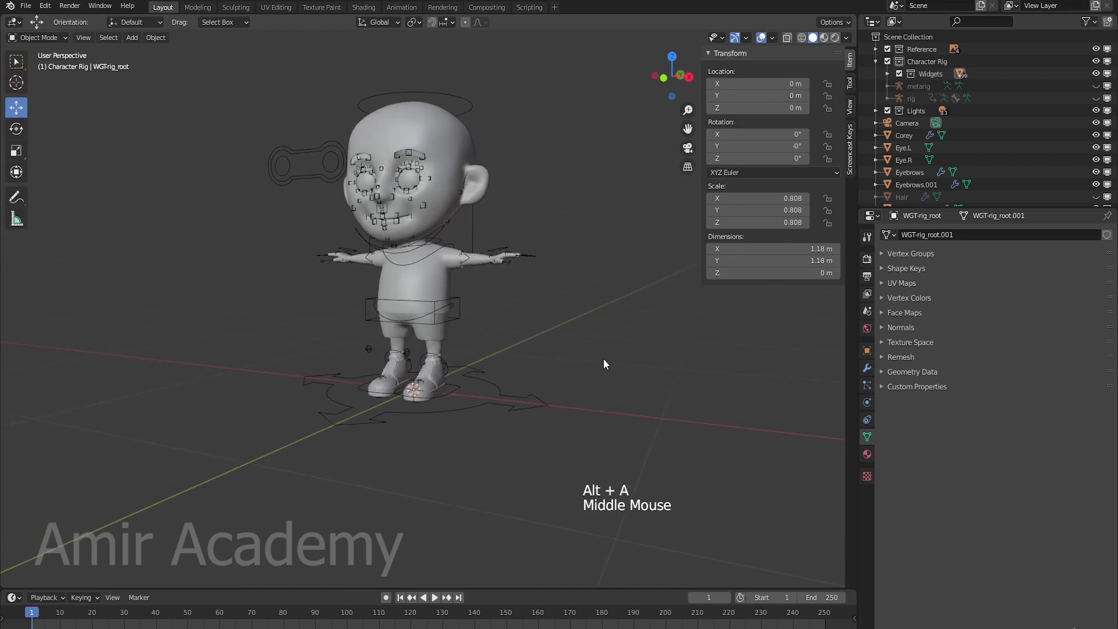
middle_click(573, 244)
left_click(456, 218)
middle_click(612, 302)
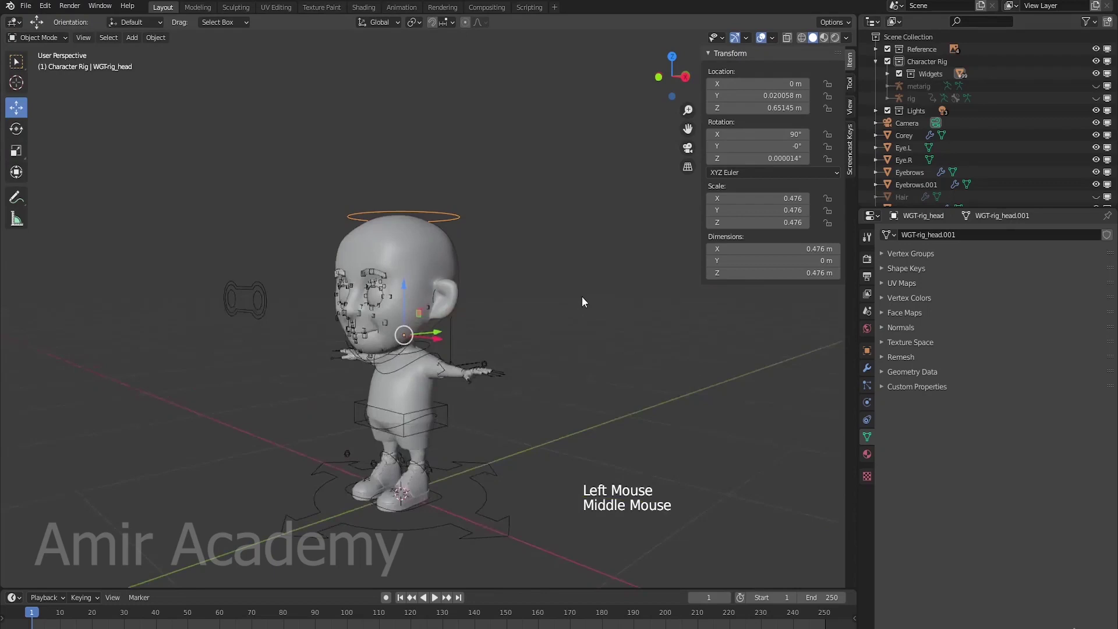
Make Corey's Hair visible in the Outliner and review the head widget around the character
middle_click(508, 344)
scroll("down", 3)
left_click(1098, 170)
middle_click(630, 276)
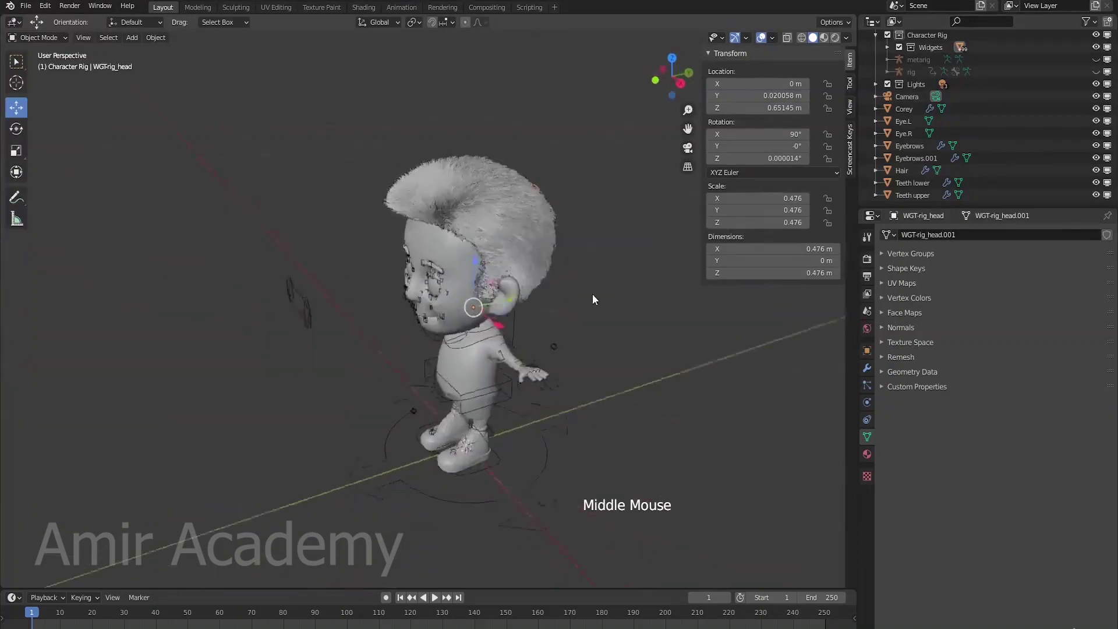
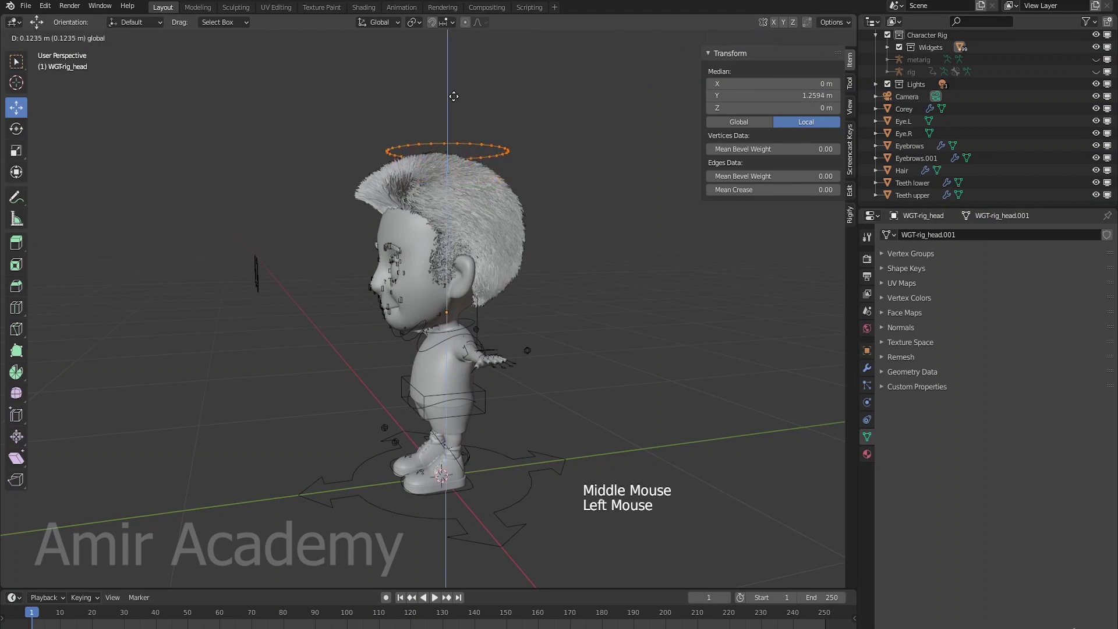
key("Tab")
key("alt+a")
scroll("down", 3)
middle_click(526, 332)
middle_click(526, 313)
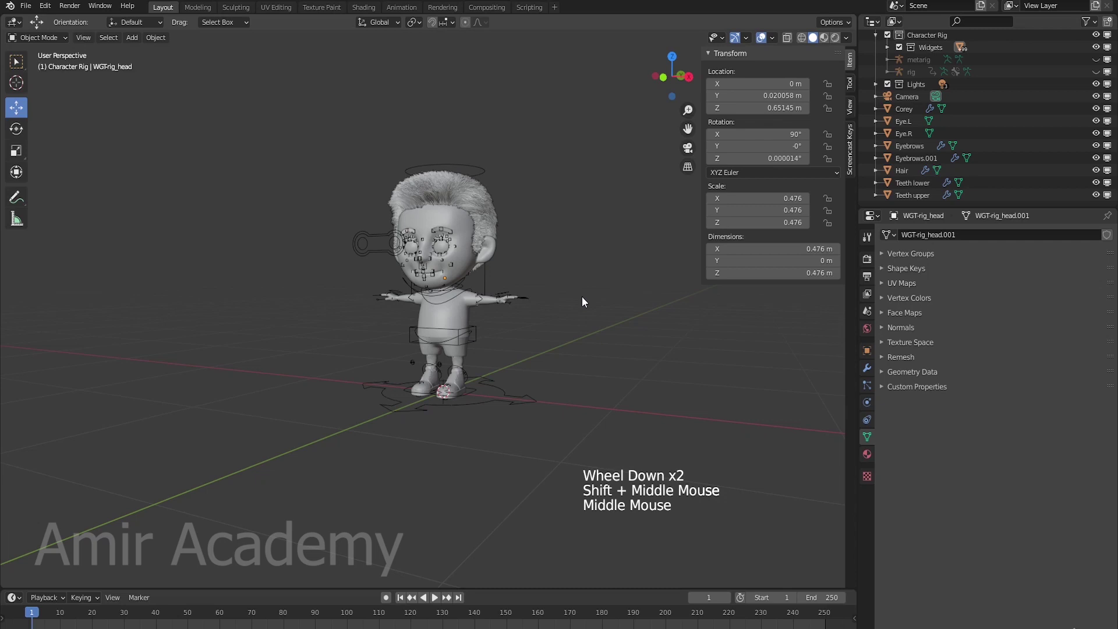
scroll("up", 3)
middle_click(662, 364)
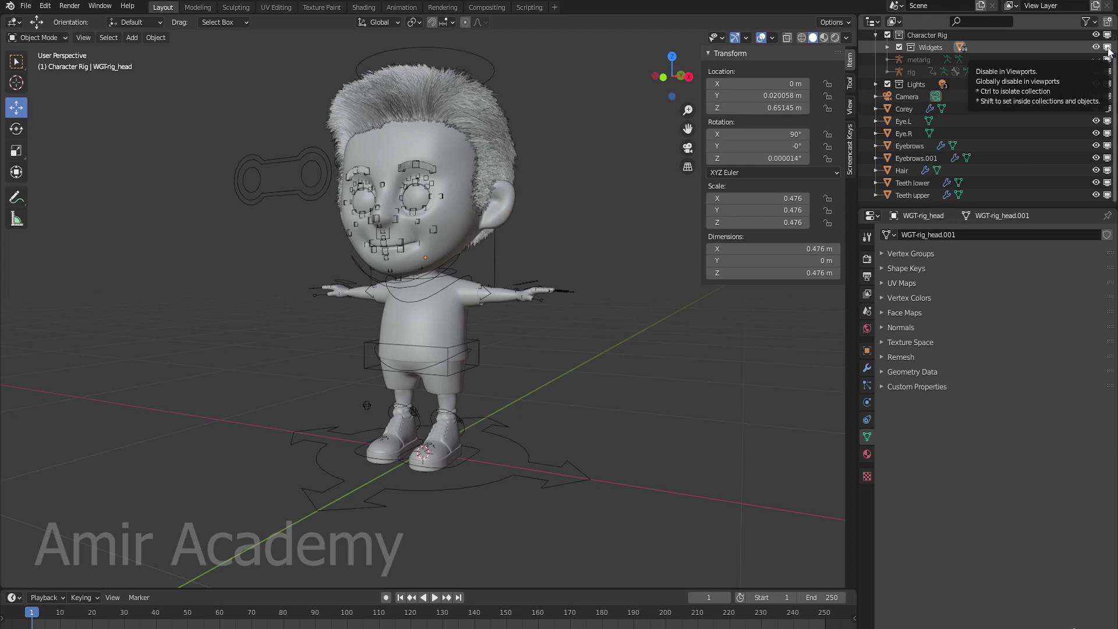
Hide the Widgets collection, show the rig armature again, and select it
left_click(1112, 51)
middle_click(664, 306)
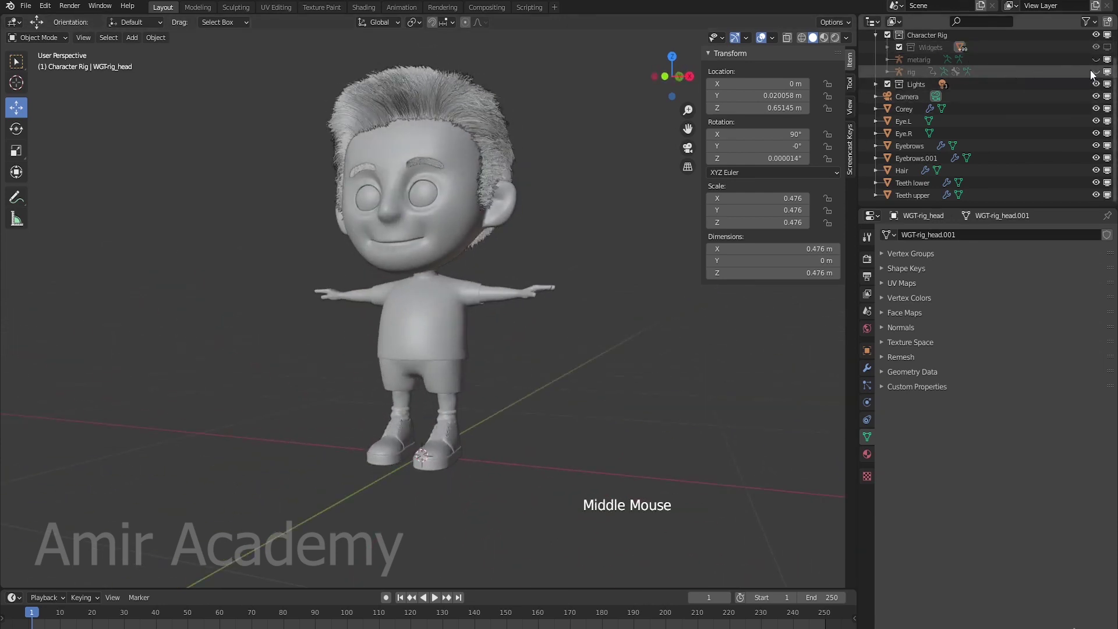
left_click(1098, 75)
middle_click(598, 378)
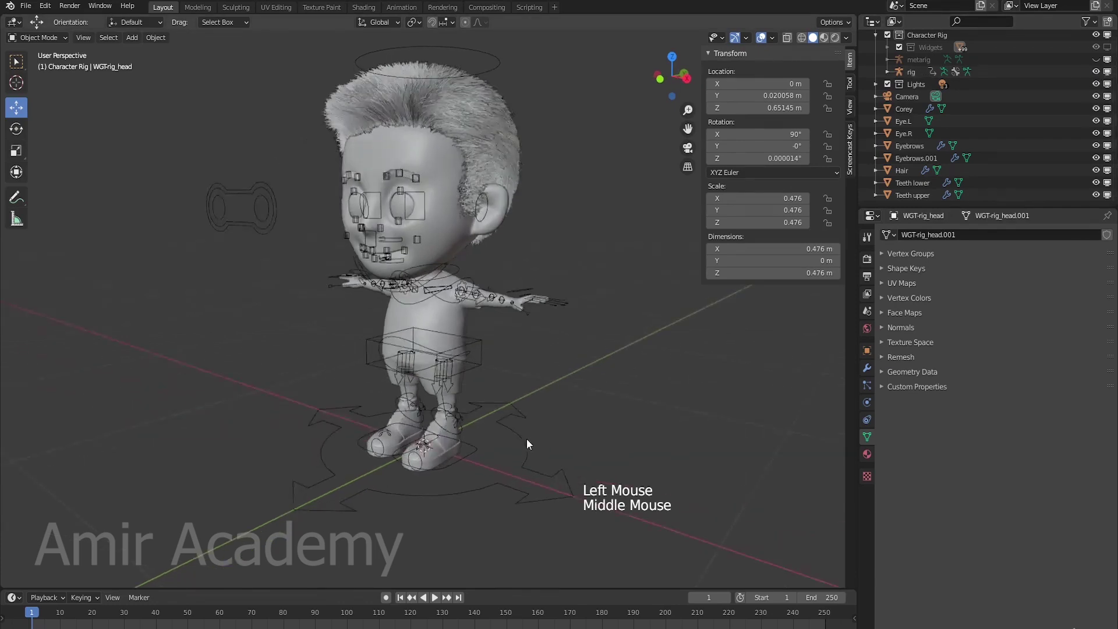
left_click(526, 448)
middle_click(584, 447)
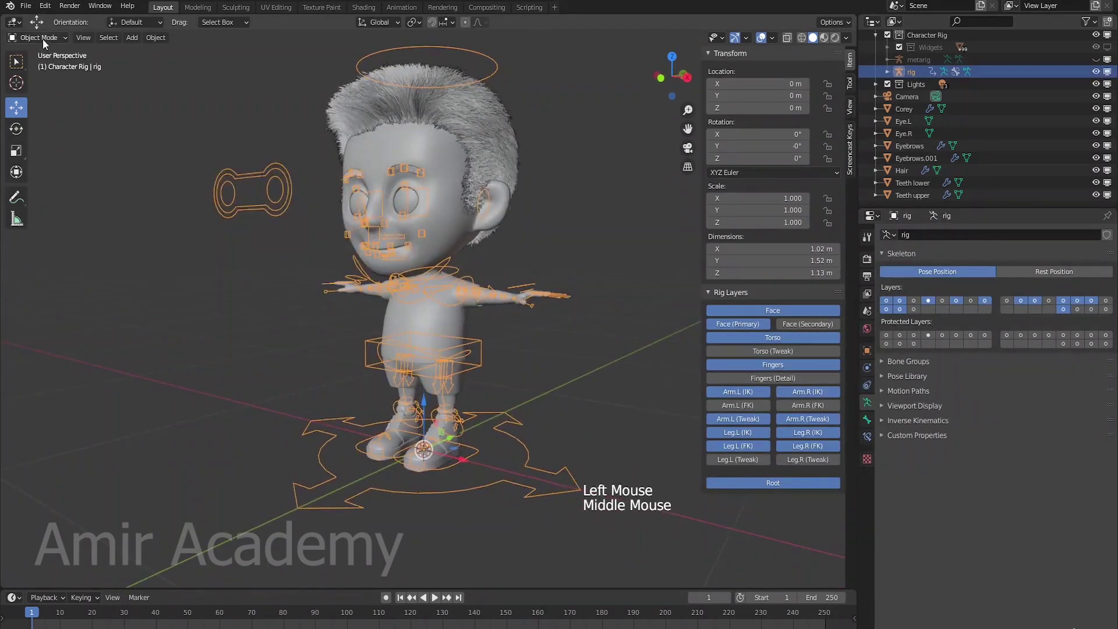
Switch the selected rig into Pose Mode from the interaction mode list
left_click(46, 41)
key("alt+a")
middle_click(511, 331)
left_click(467, 371)
Set the rig to draw its bones and control shapes in front of the mesh
middle_click(550, 360)
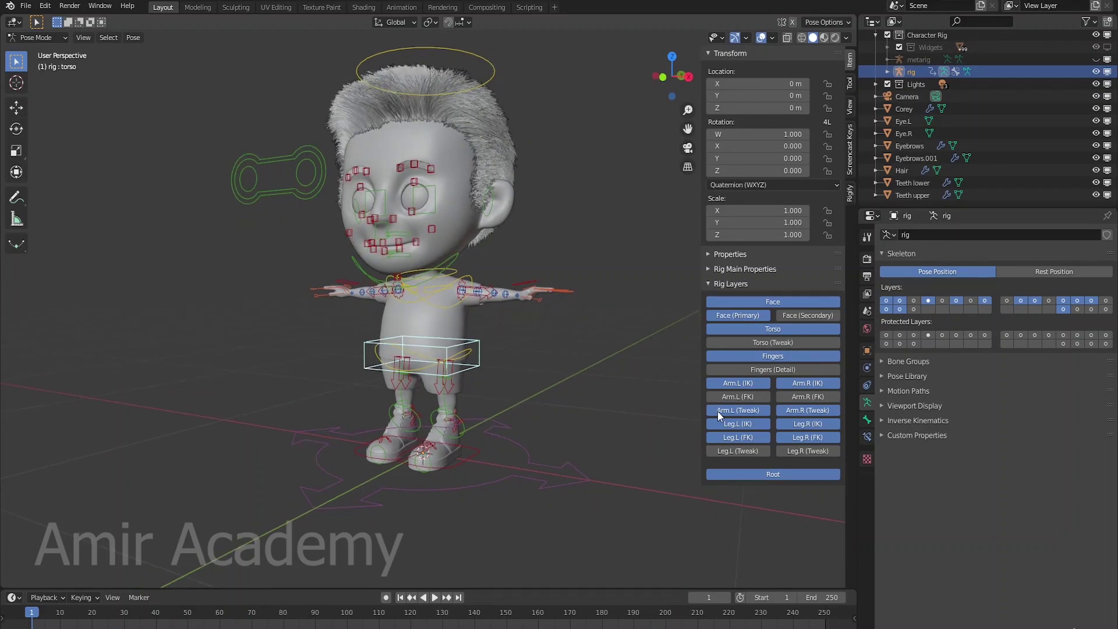
left_click(750, 414)
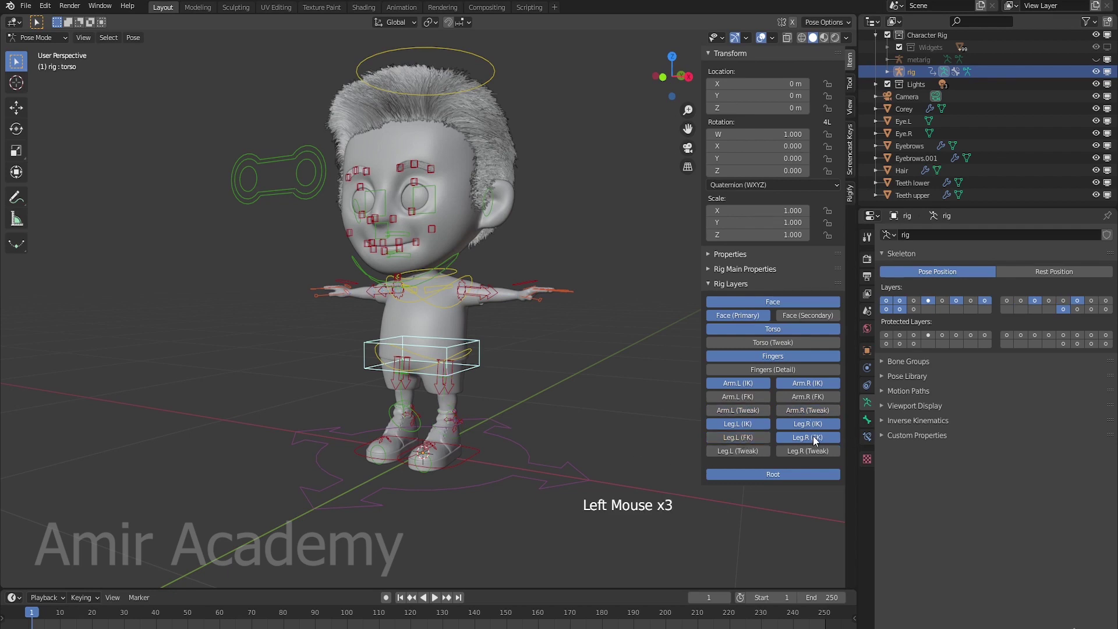
key("alt+a")
middle_click(584, 399)
In the rig's Object Properties, uncheck In Front under Viewport Display and check the result
left_click(867, 353)
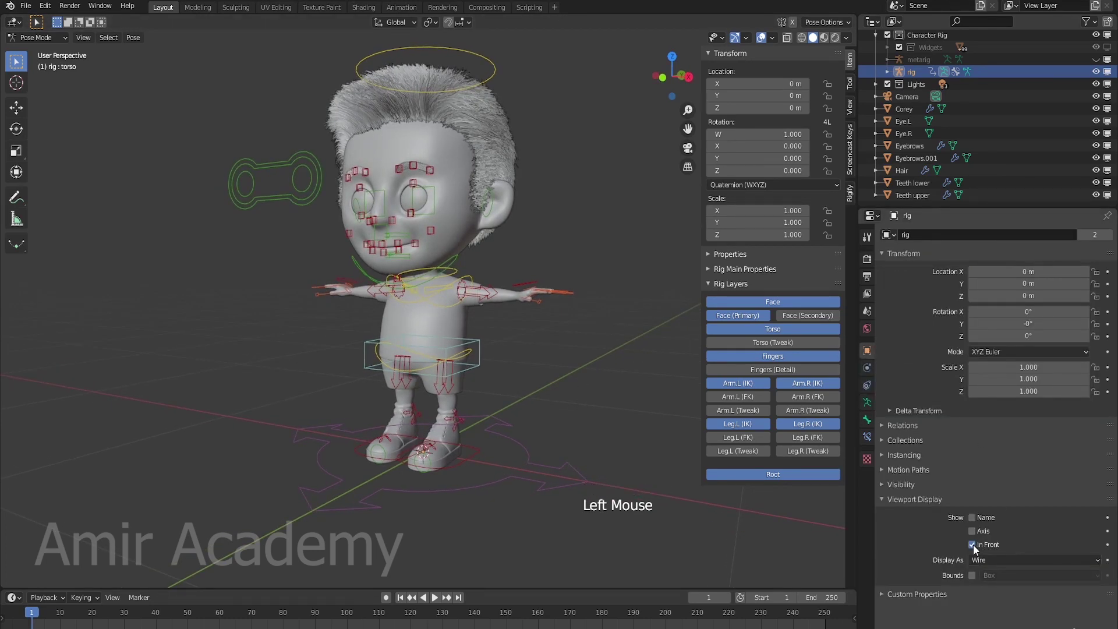
left_click(977, 546)
middle_click(445, 462)
key("alt+a")
middle_click(416, 422)
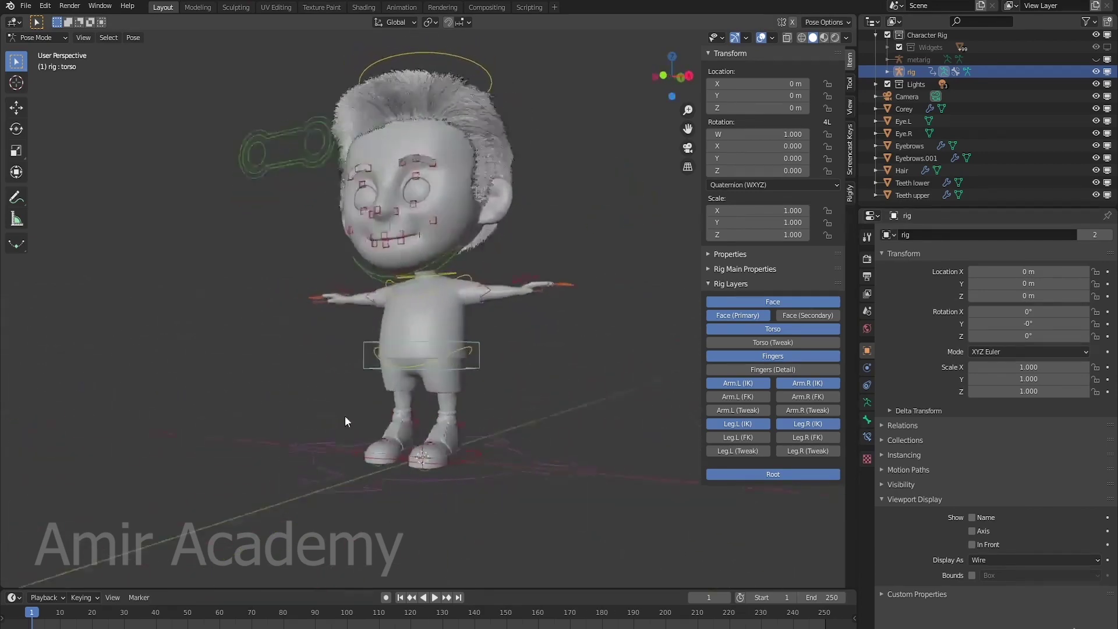
scroll("up", 3)
middle_click(568, 409)
scroll("up", 3)
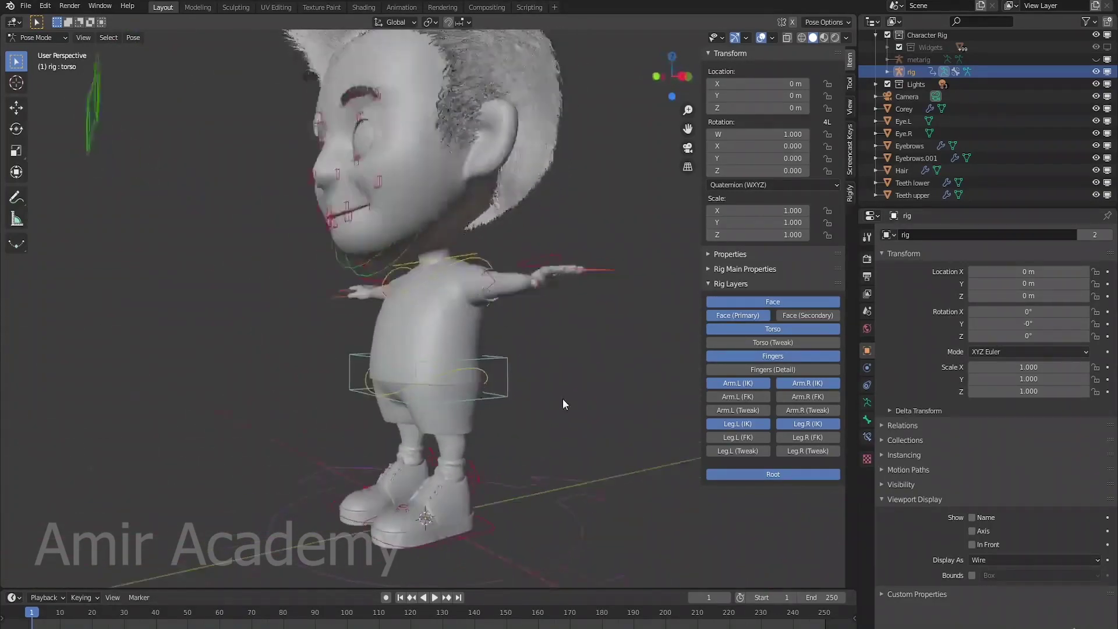
scroll("down", 3)
middle_click(578, 396)
Select the head control bone and inspect the character from several angles
left_click(472, 166)
middle_click(580, 339)
key("alt+a")
middle_click(529, 387)
middle_click(557, 381)
scroll("up", 3)
middle_click(564, 401)
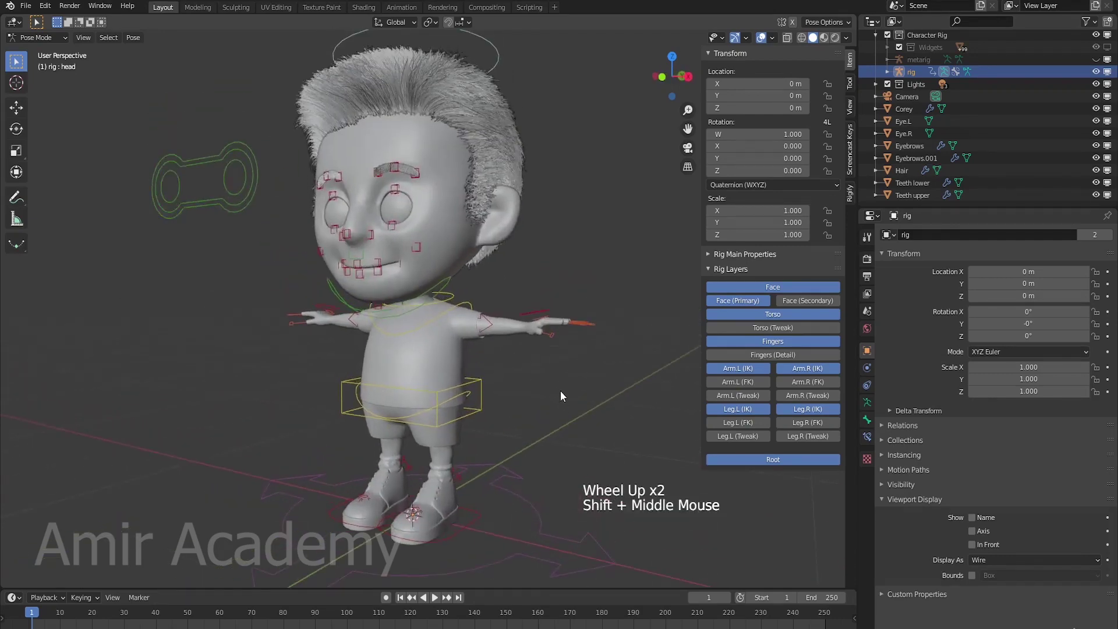
middle_click(564, 397)
middle_click(447, 346)
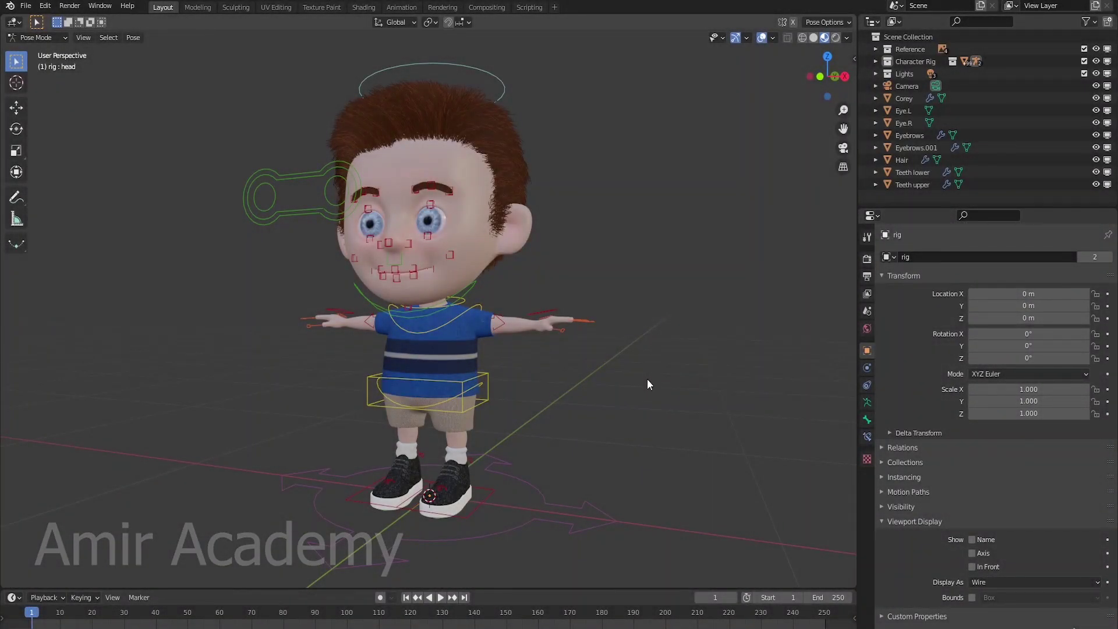
middle_click(654, 410)
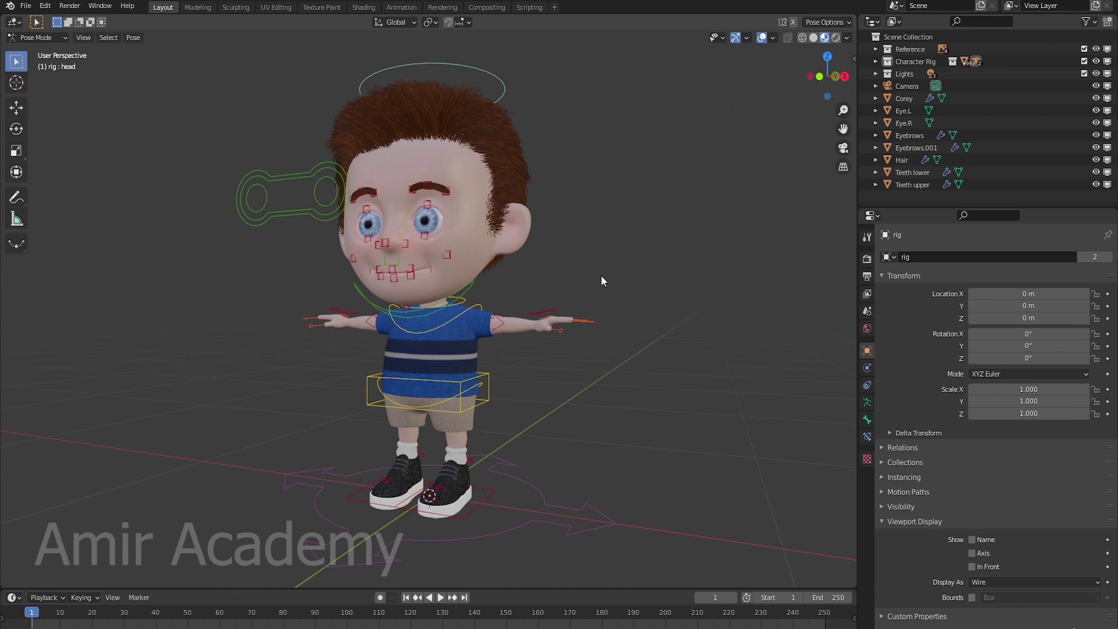
Rename Eyebrows to Eyebrows.L and start retyping Eyebrows.001 as Eyebrows.R
left_click(919, 137)
double_click(923, 136)
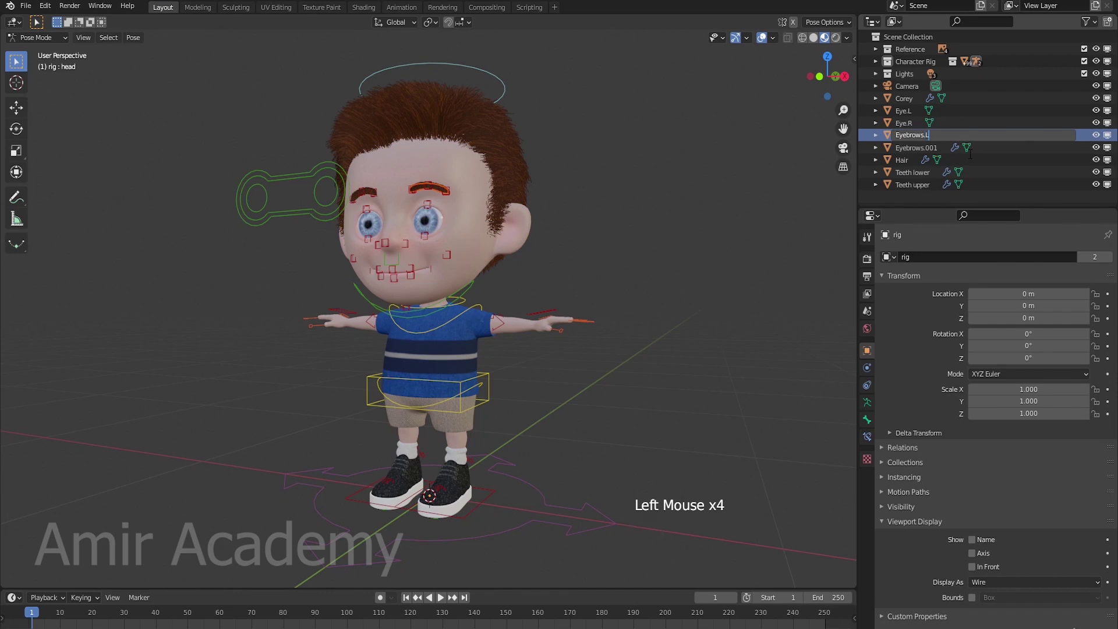
double_click(930, 138)
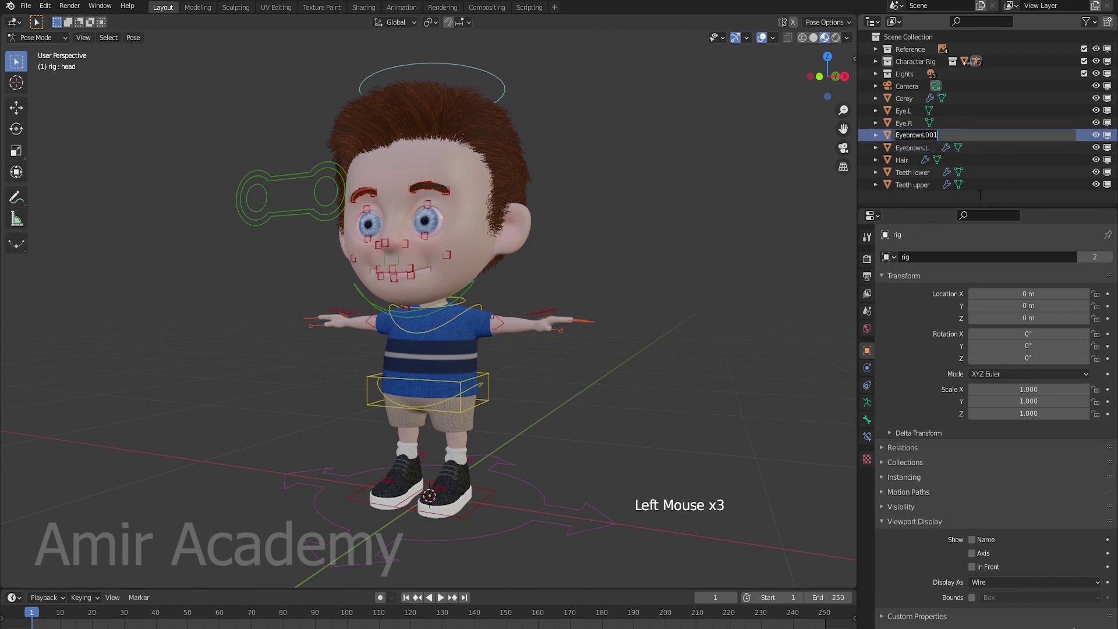
key("BackSpace")
key("BackSpace")
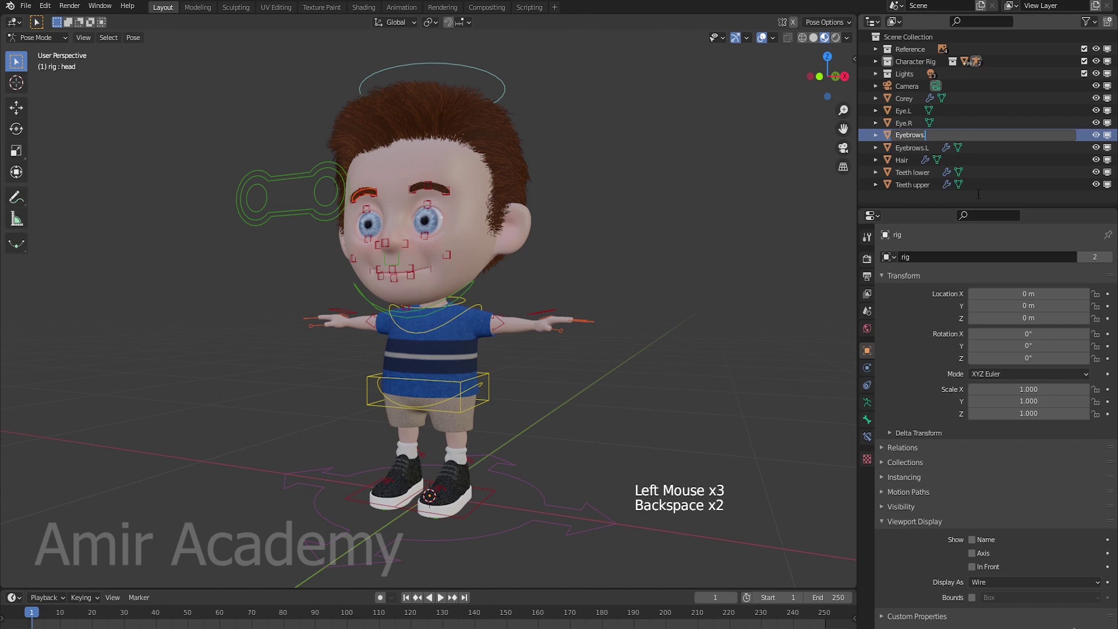
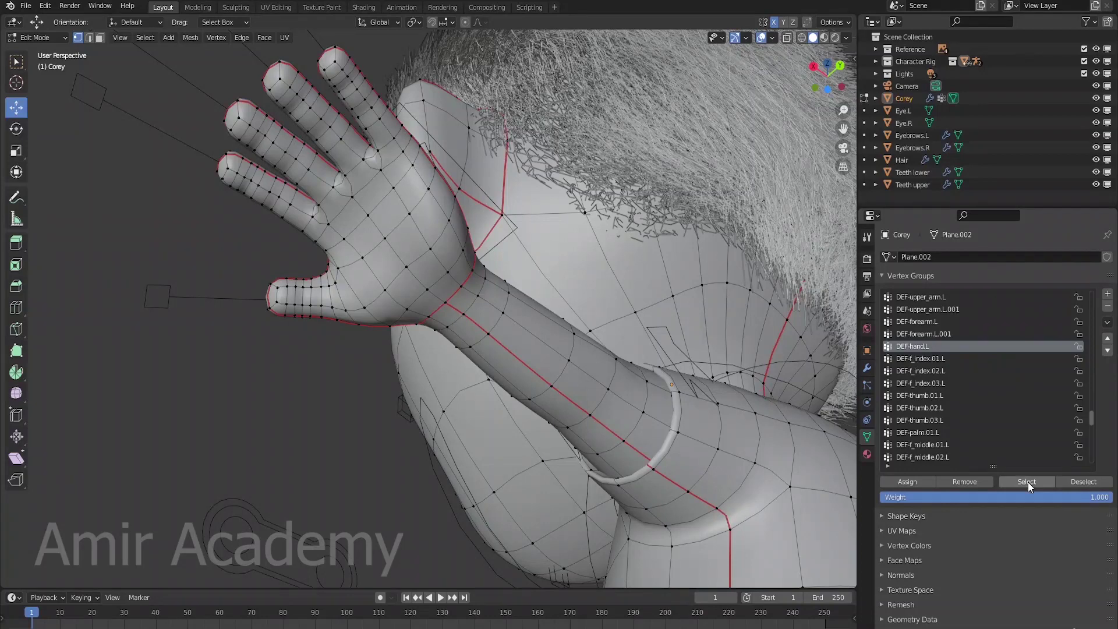
Select the vertex group's assigned vertices and enter Weight Paint mode on Corey's mesh
left_click(1031, 485)
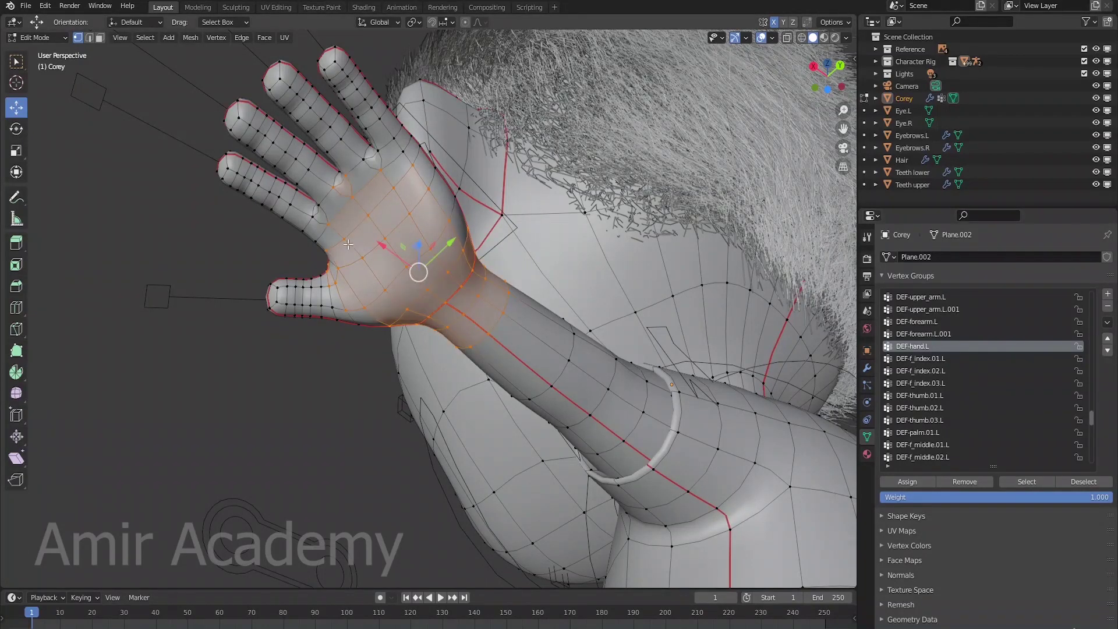
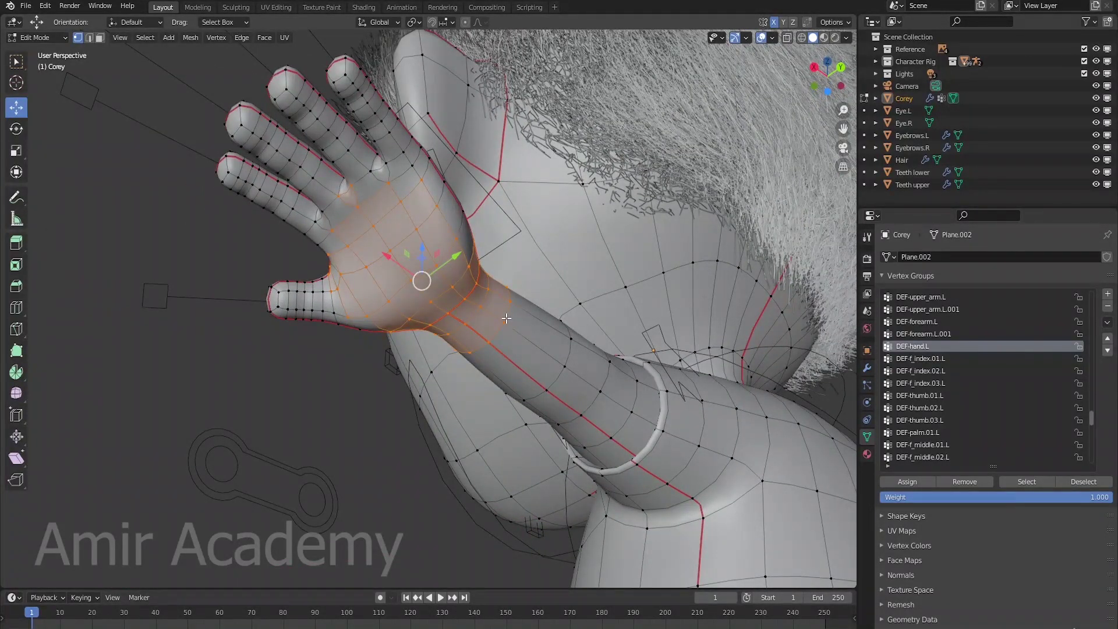
key("Tab")
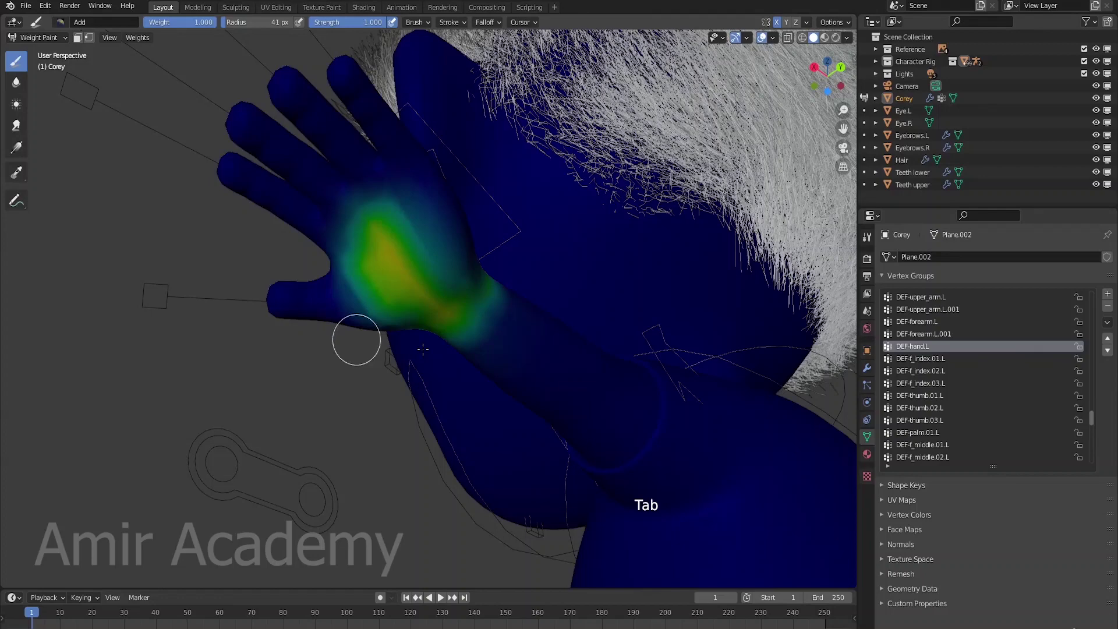
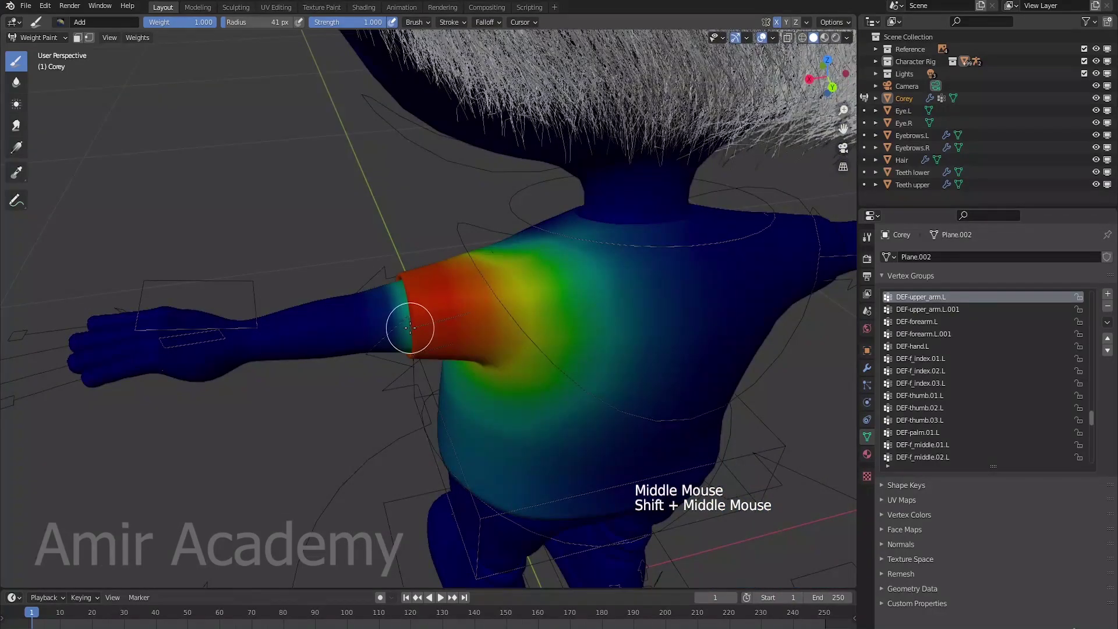
scroll("up", 3)
middle_click(493, 416)
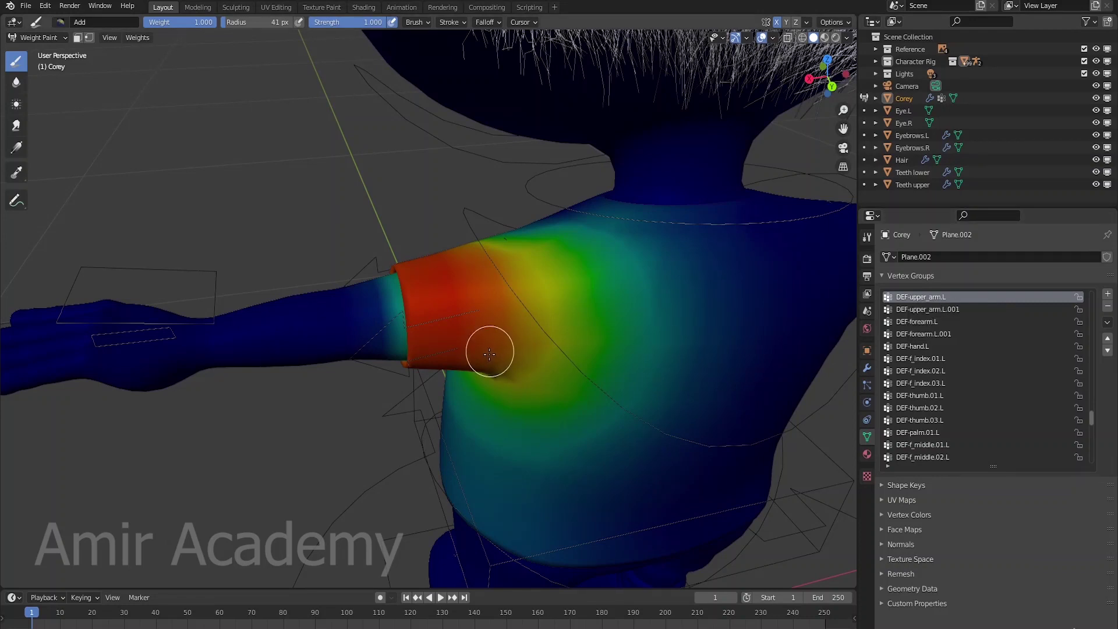
key("Tab")
key("alt+a")
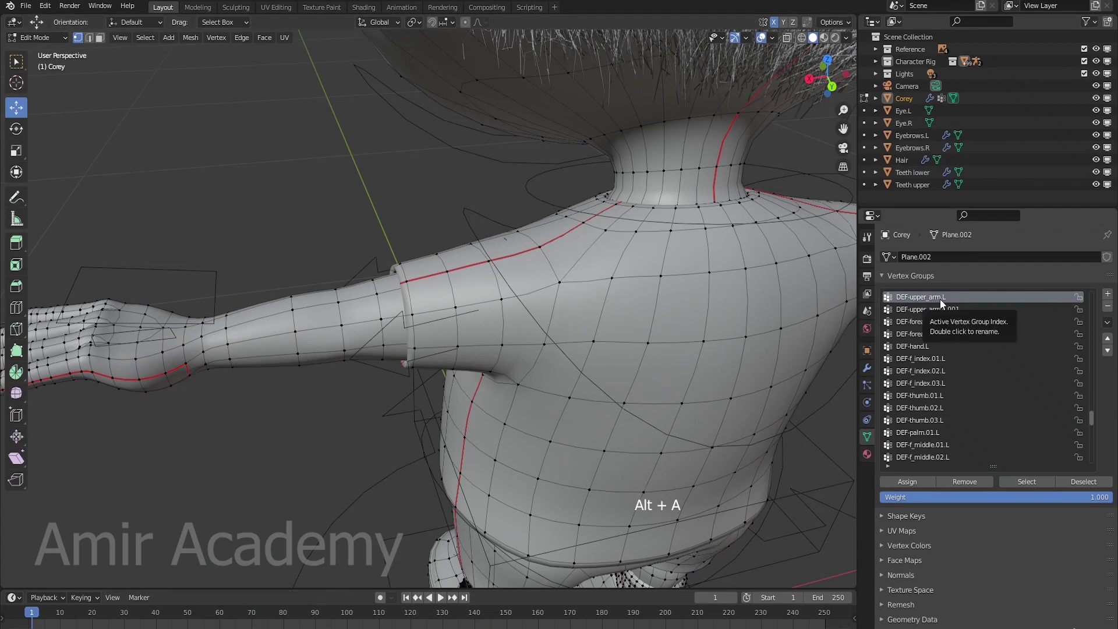
left_click(1031, 480)
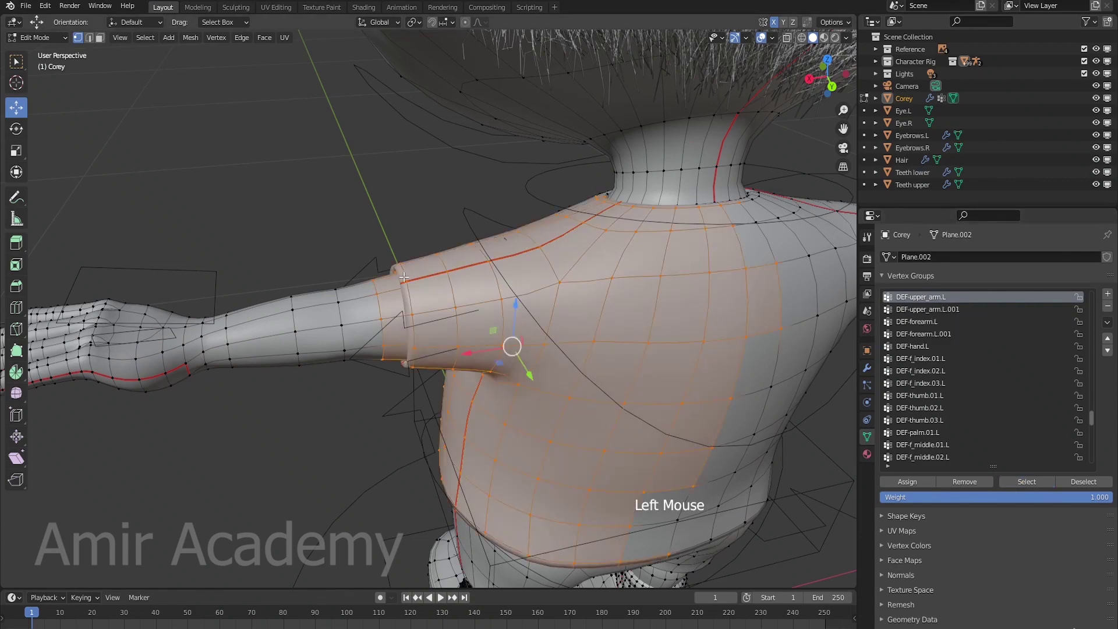
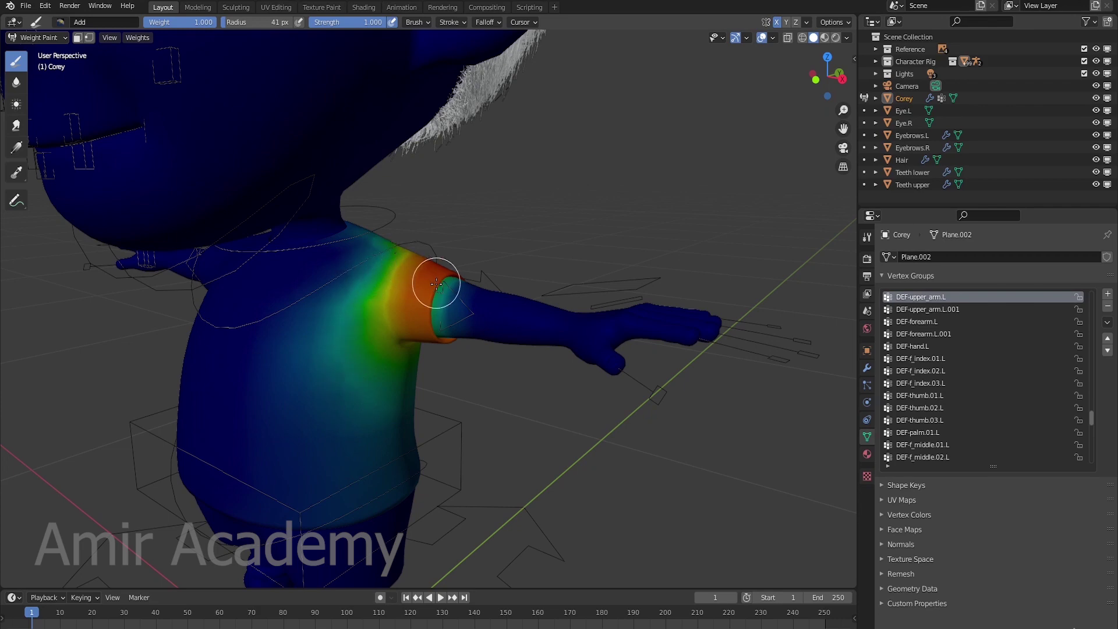
Orbit and zoom to frame the whole Corey character with DEF-upper_arm.L shoulder weights visible
middle_click(517, 289)
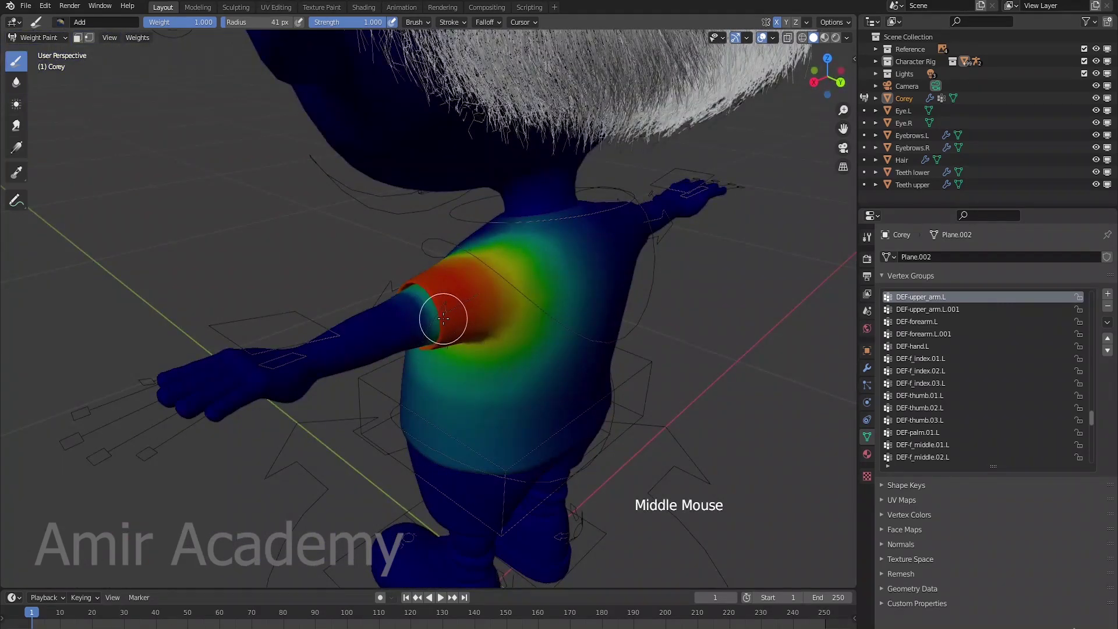
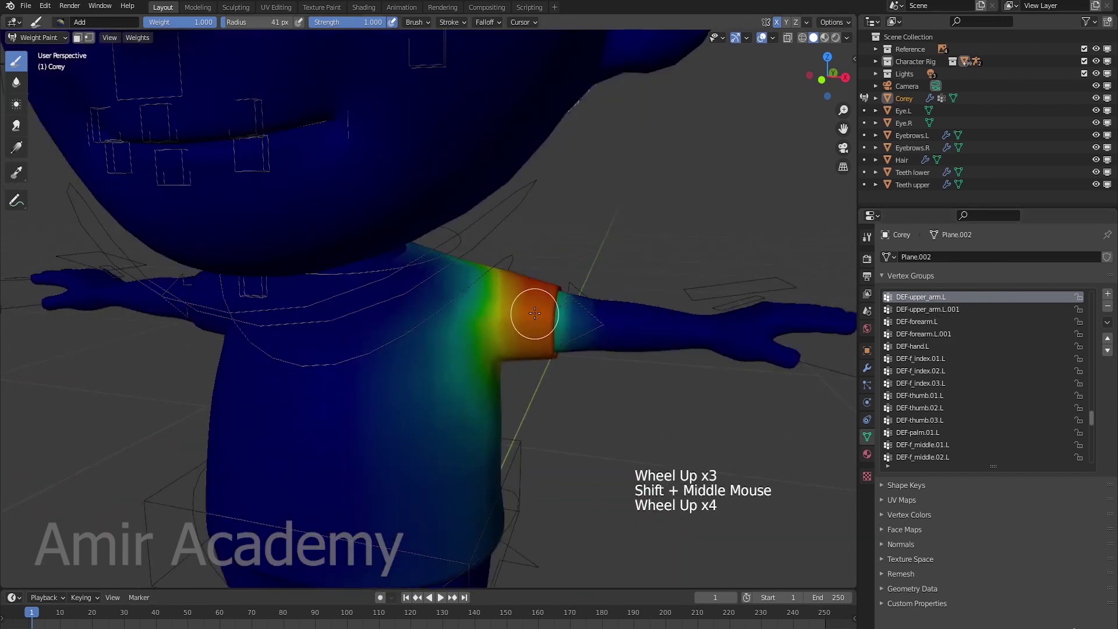
scroll("up", 3)
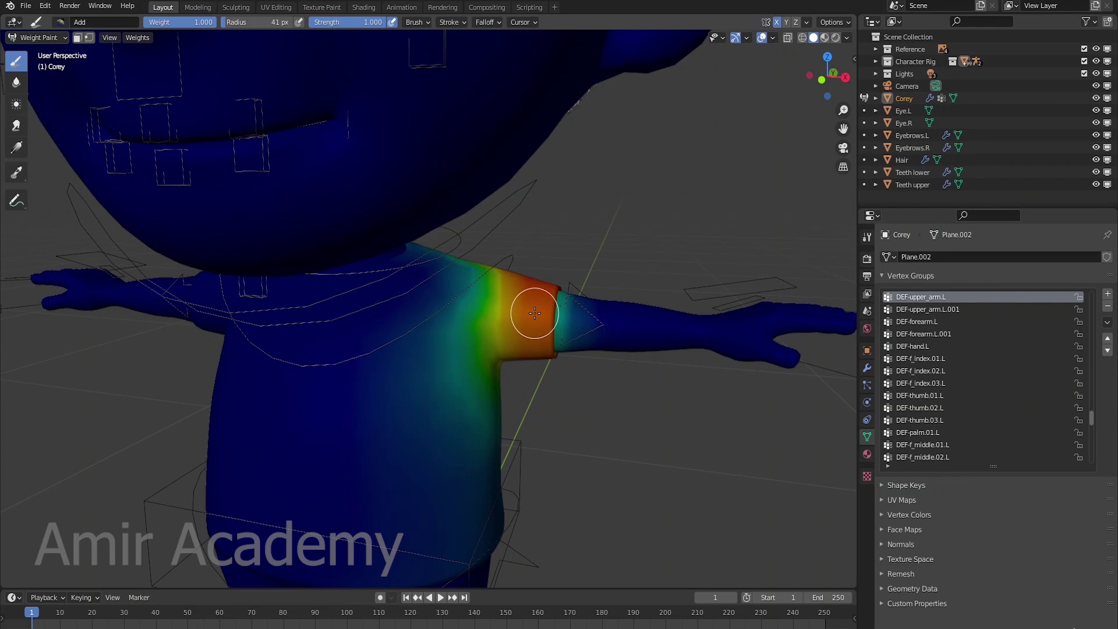
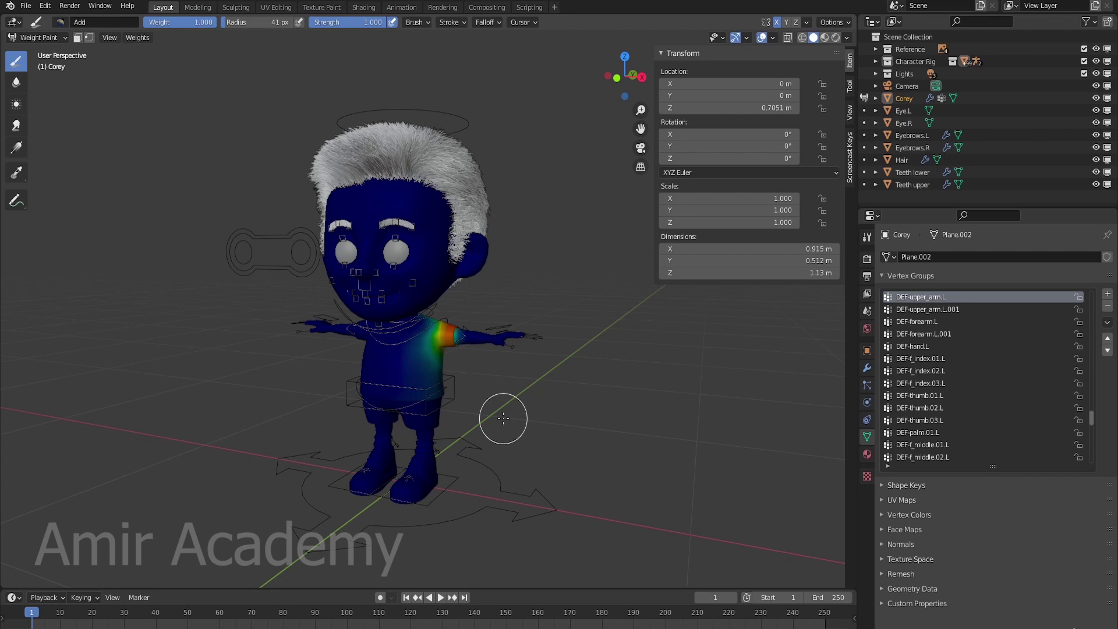
middle_click(502, 436)
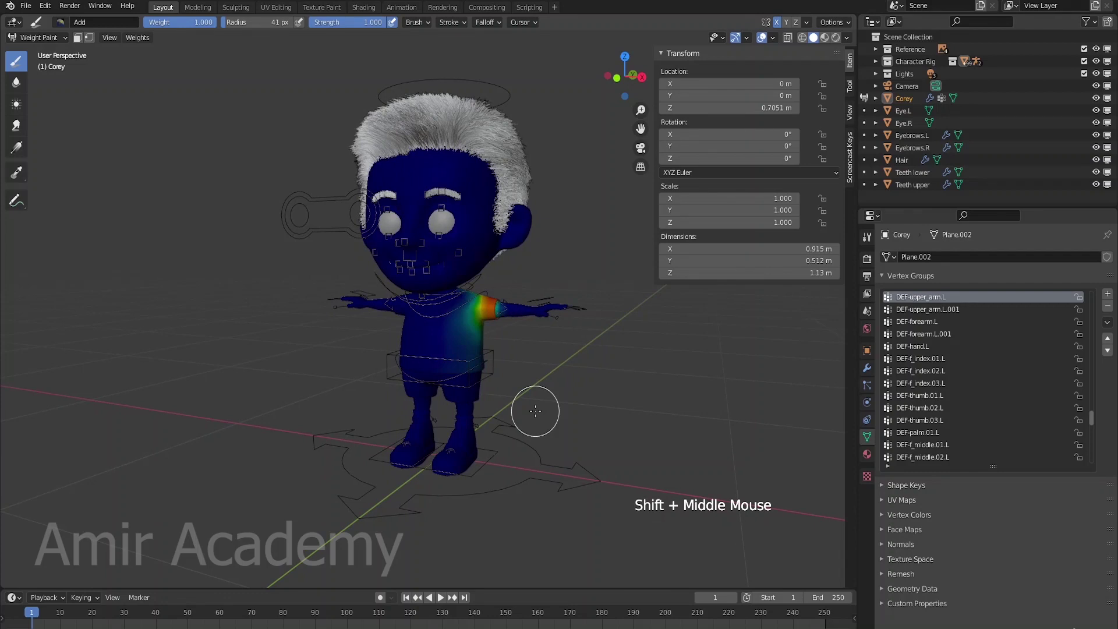